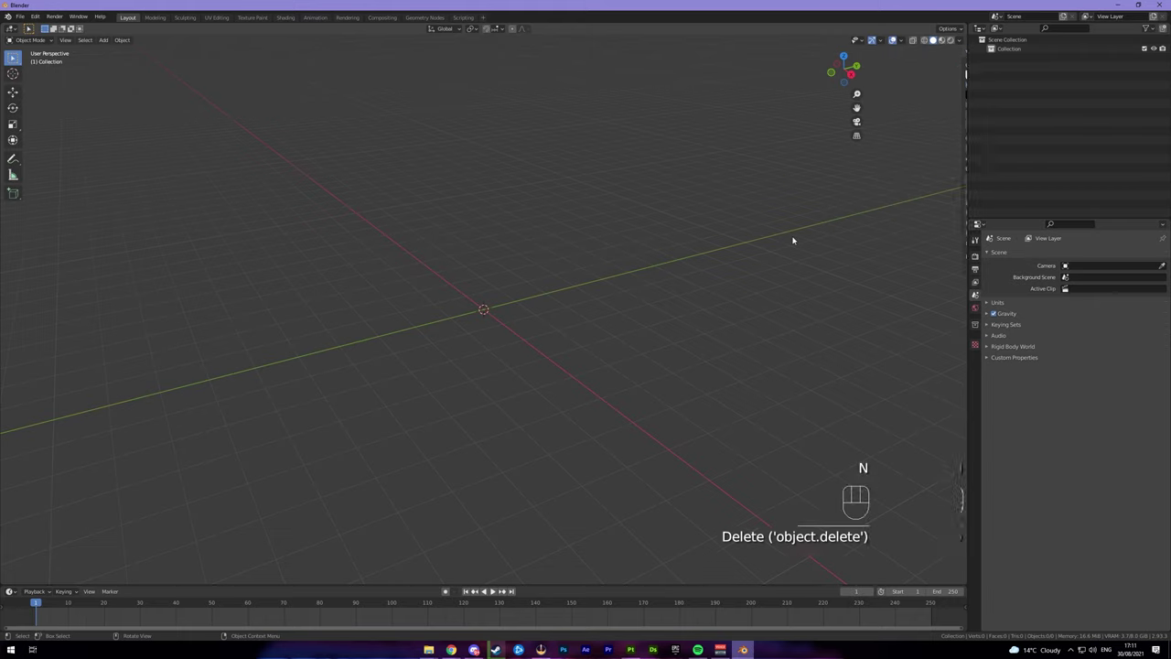
# Add a mesh cylinder at the world origin via the Shift+A add menu
pyautogui.click(729, 259)
pyautogui.moveTo(717, 239); pyautogui.dragTo(693, 235)
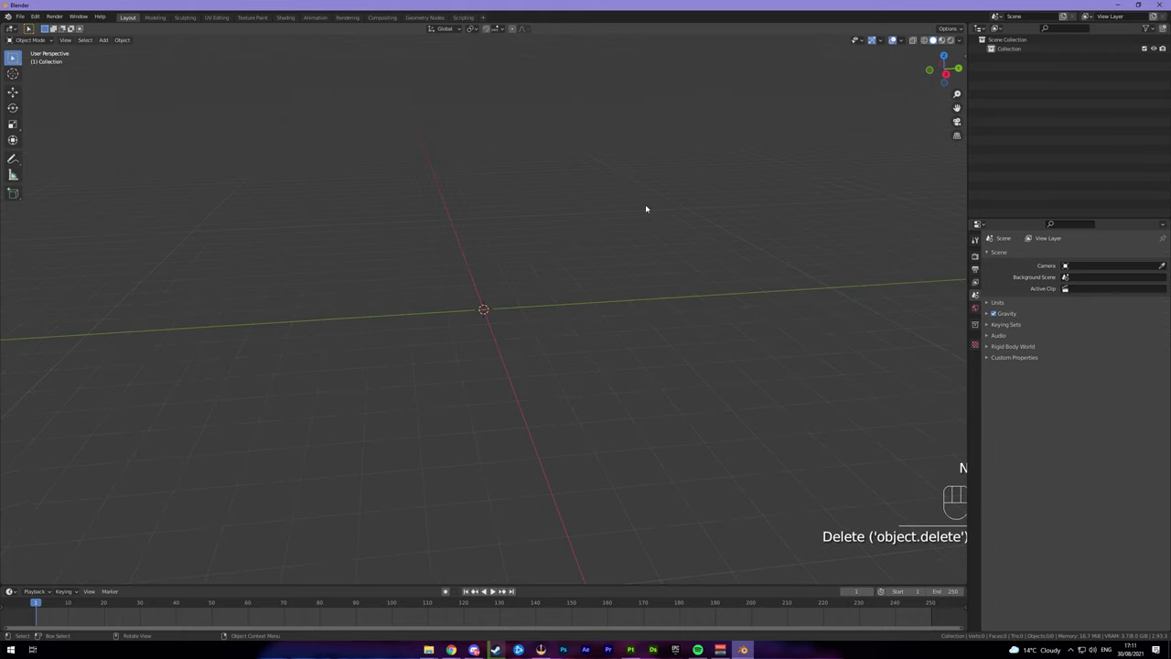
pyautogui.press('shift+a')
pyautogui.moveTo(574, 215); pyautogui.dragTo(577, 228)
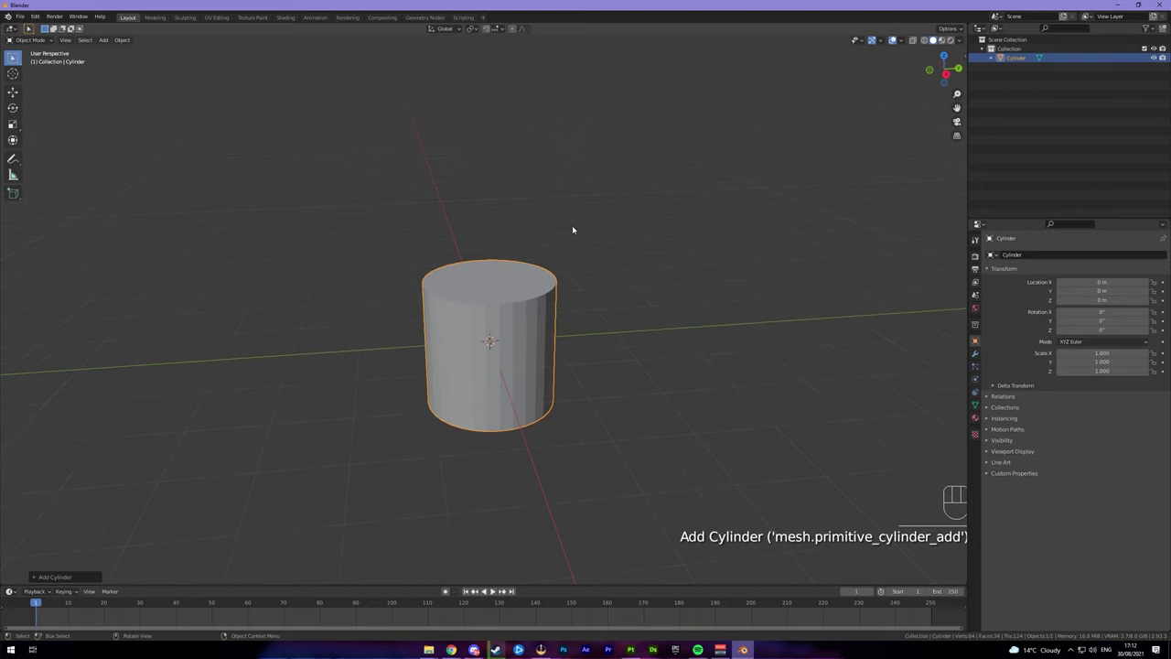
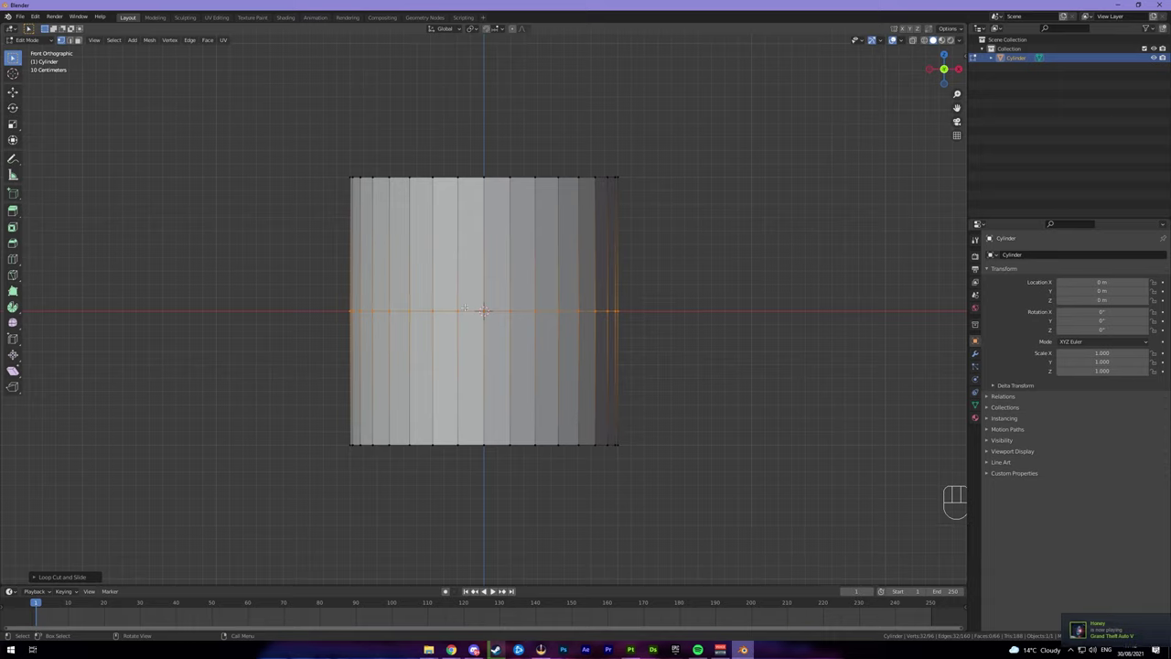
# Switch to front orthographic view to prepare the centre loop cut
pyautogui.press('1')
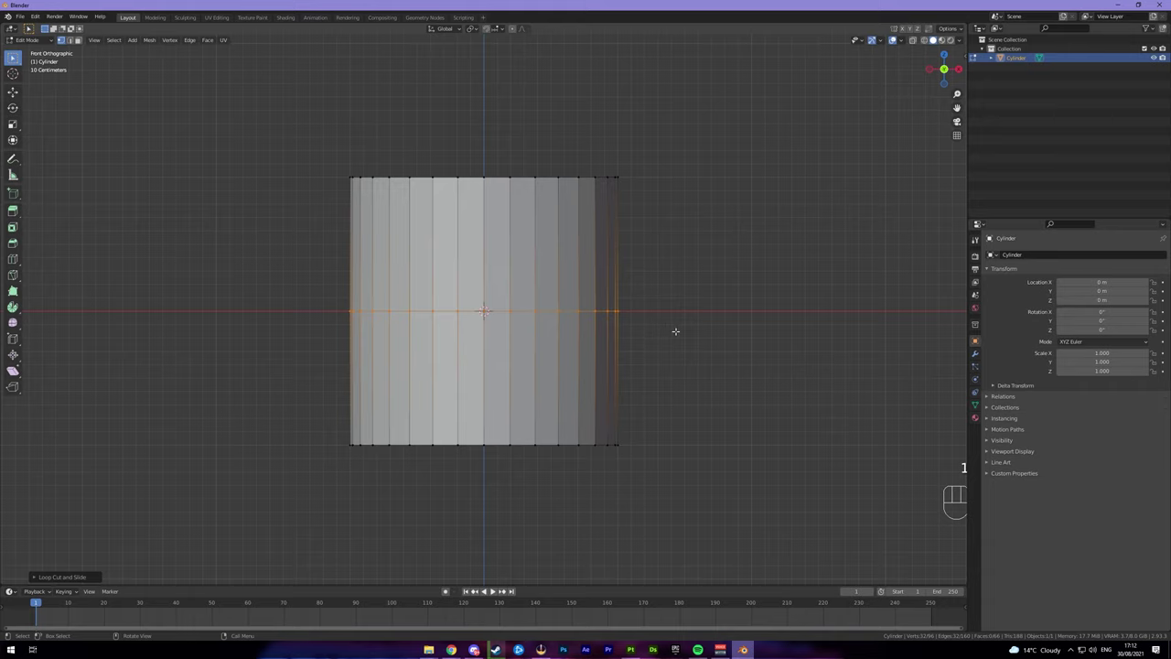
# Delete the cylinder's lower-half vertices in wireframe and return to object mode
pyautogui.press('z')
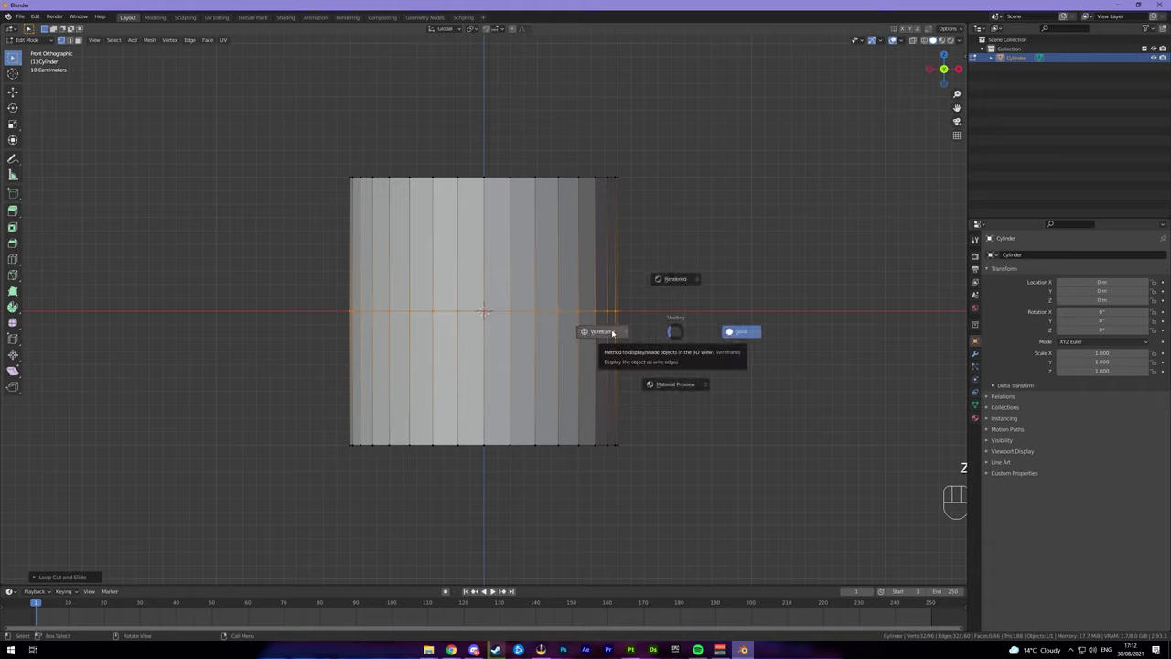
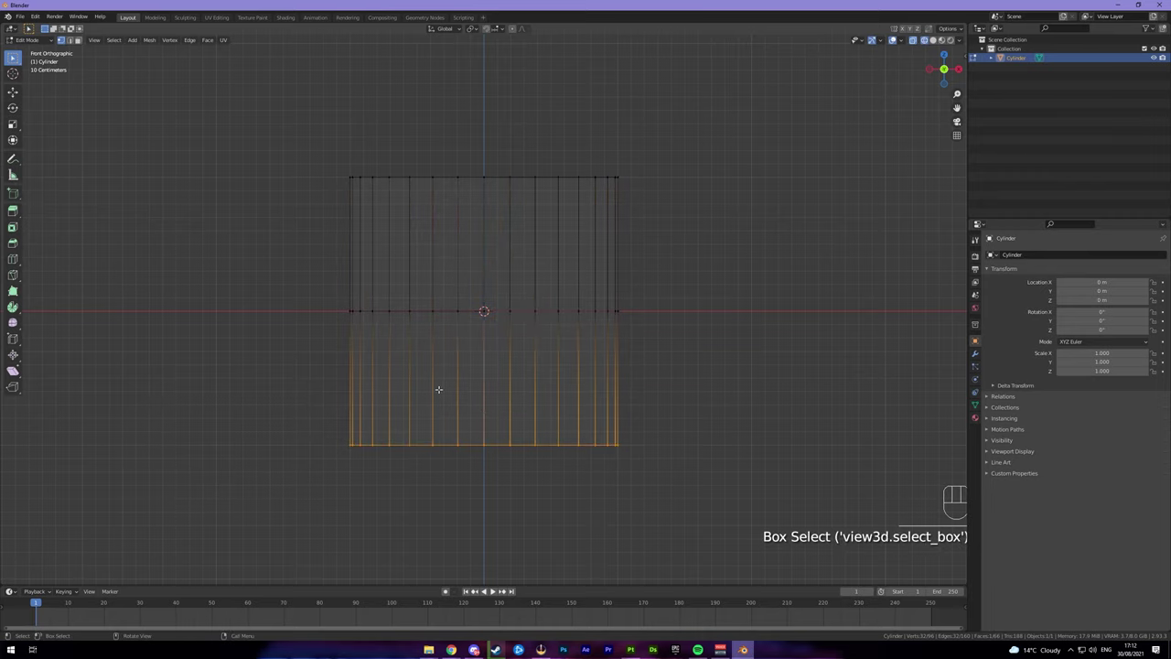
pyautogui.press('x')
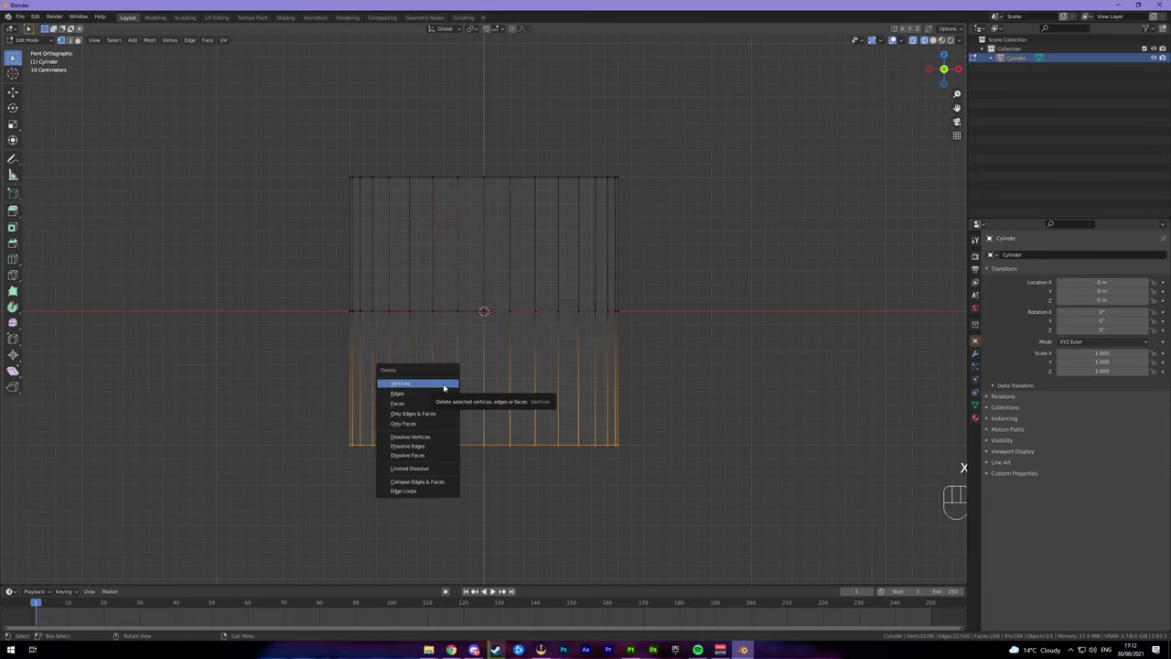
pyautogui.press('Tab')
pyautogui.moveTo(552, 352); pyautogui.dragTo(548, 379)
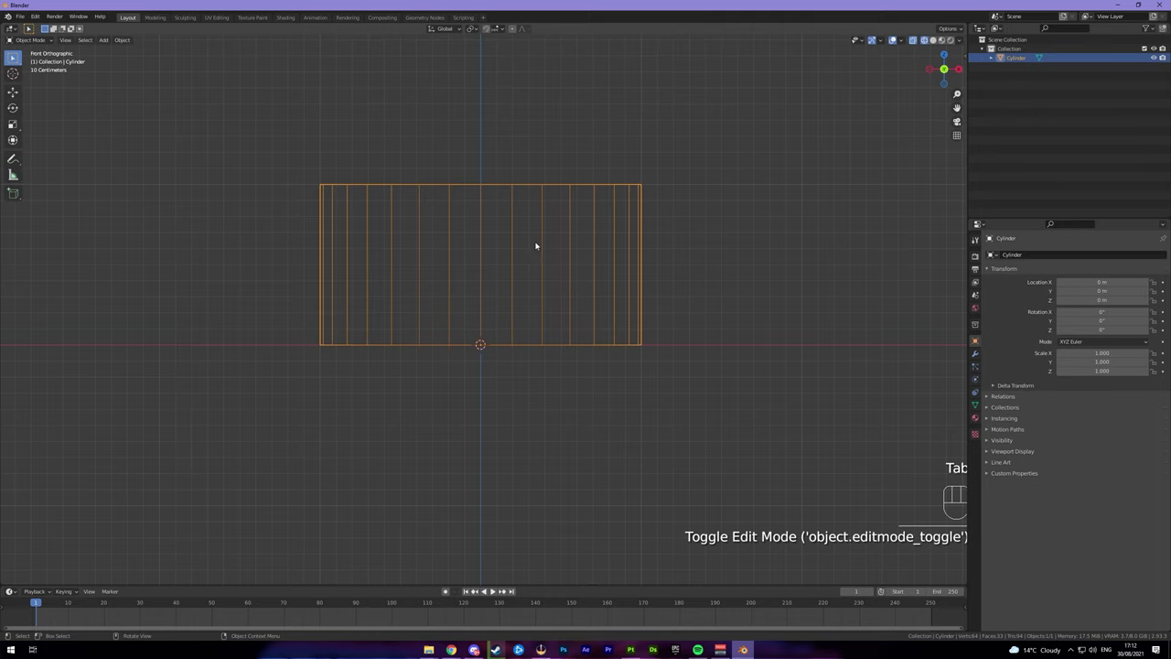
pyautogui.moveTo(534, 244); pyautogui.dragTo(520, 291)
# Add a Mirror modifier on the Z axis with clipping enabled
pyautogui.click(973, 356)
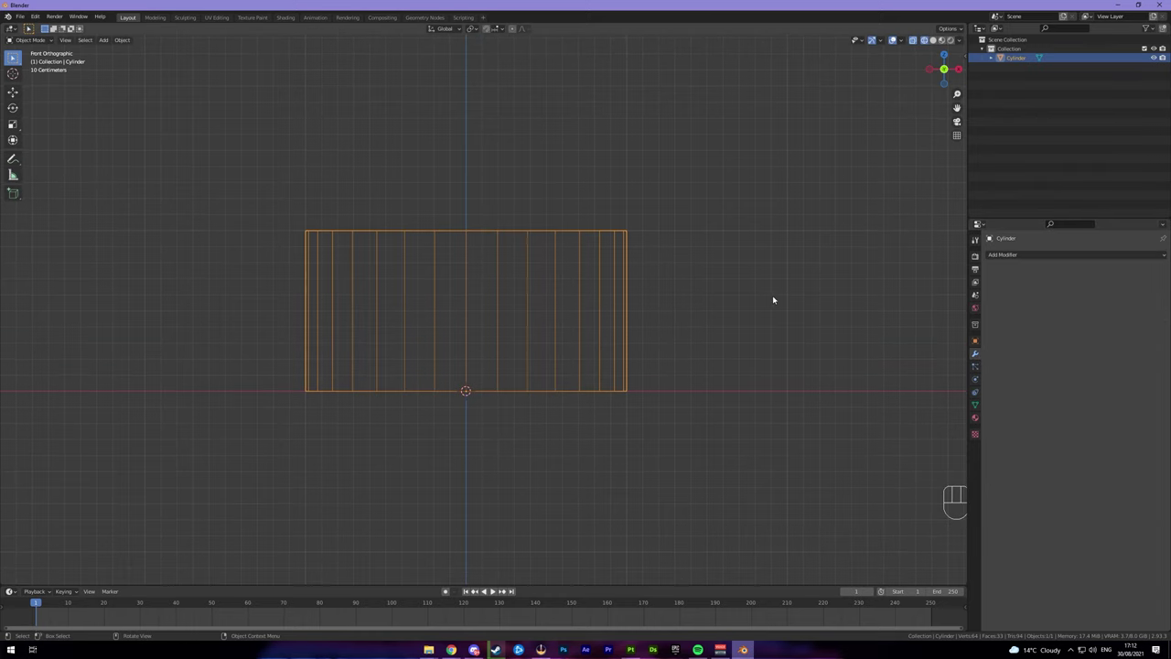
pyautogui.moveTo(1041, 257); pyautogui.dragTo(998, 360)
pyautogui.click(1083, 289)
pyautogui.click(1146, 283)
pyautogui.click(1063, 326)
pyautogui.moveTo(740, 327); pyautogui.dragTo(740, 290)
# Enter edit mode on the mirrored half cylinder with face selection
pyautogui.press('Tab')
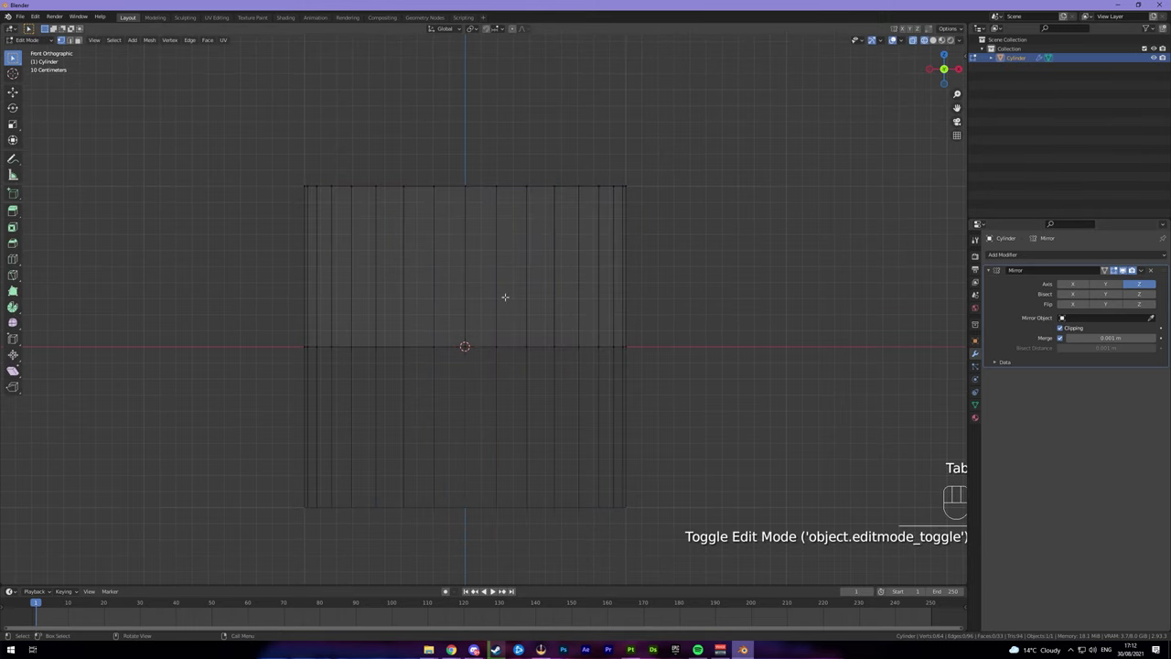
pyautogui.press('ctrl+r')
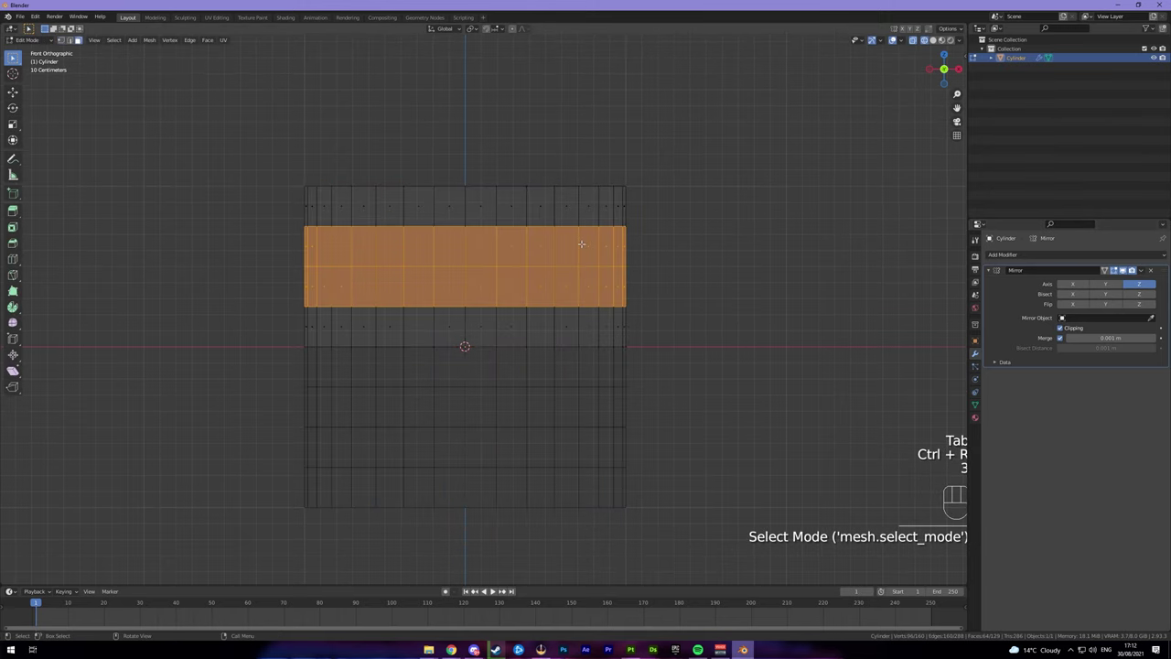
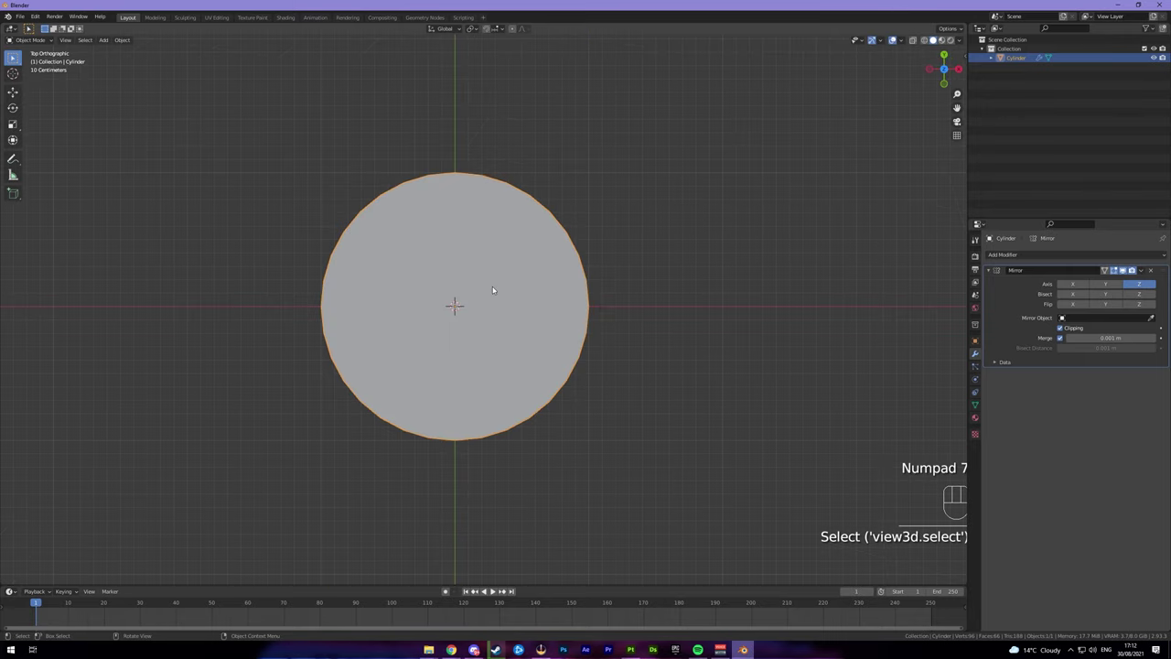
# Scale the barrel narrower on X and Y only, keeping its height
pyautogui.moveTo(530, 273); pyautogui.dragTo(533, 308)
pyautogui.moveTo(520, 309); pyautogui.dragTo(525, 290)
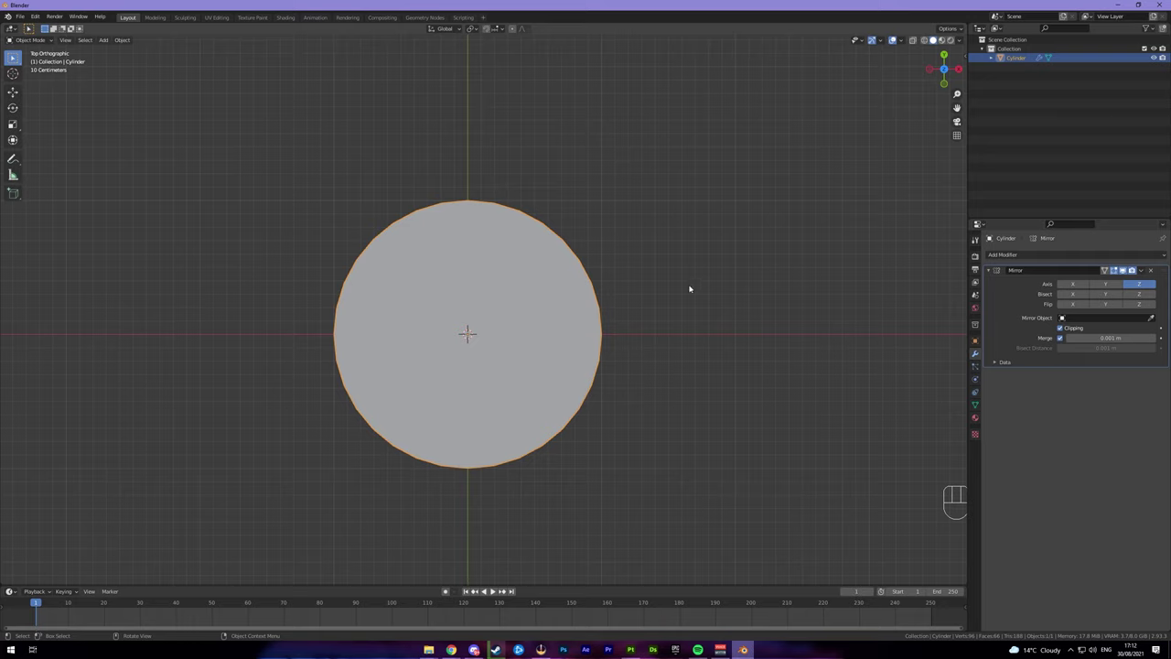
pyautogui.press('s')
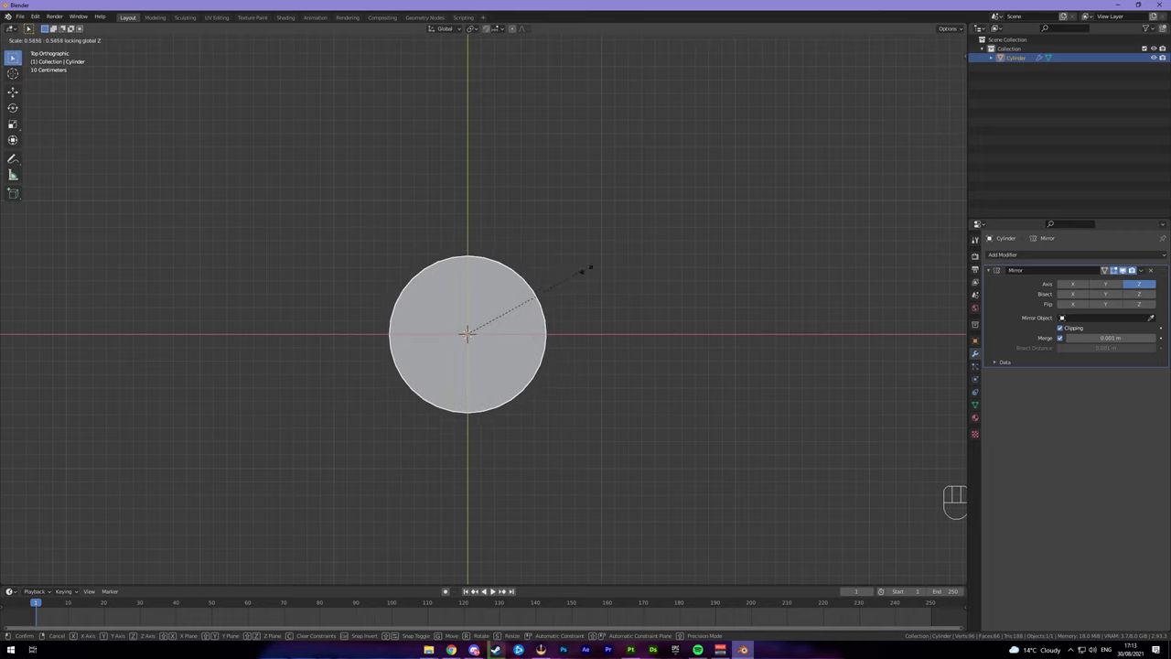
pyautogui.press('s')
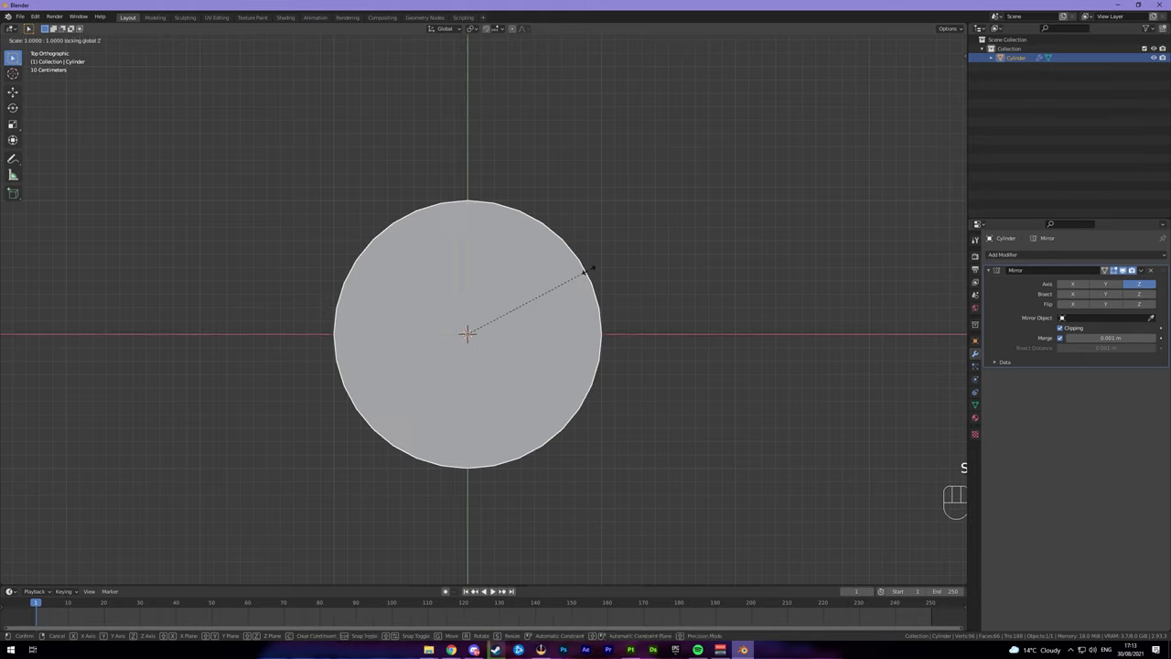
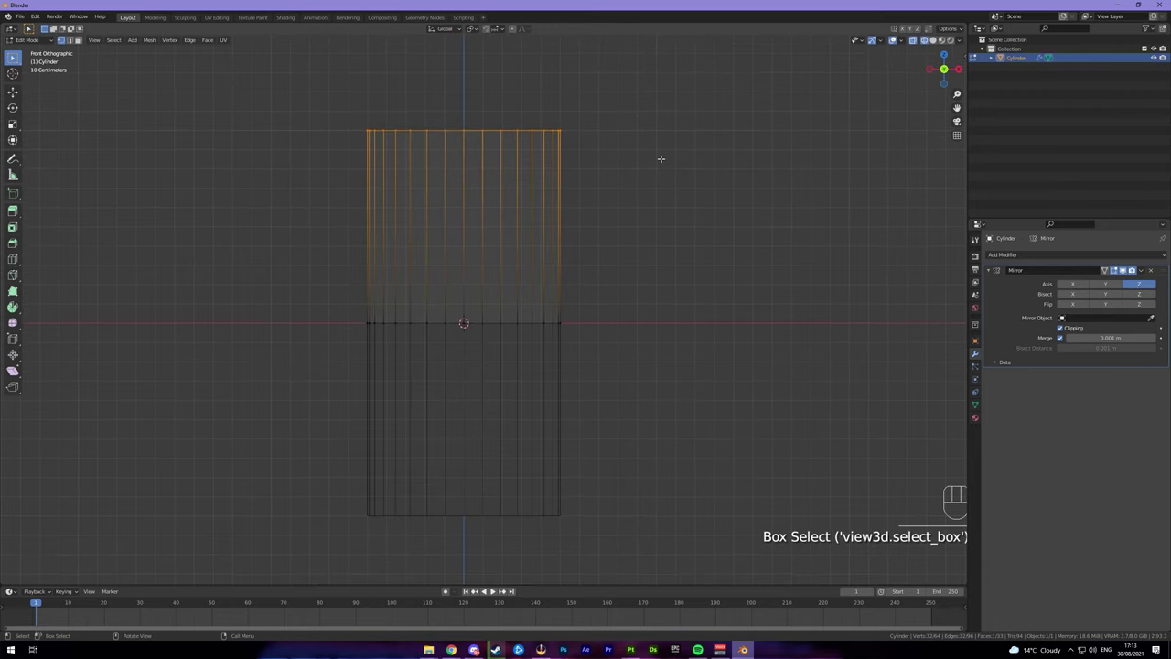
# Move the barrel along Z so its base rests on the grid floor
pyautogui.press('g')
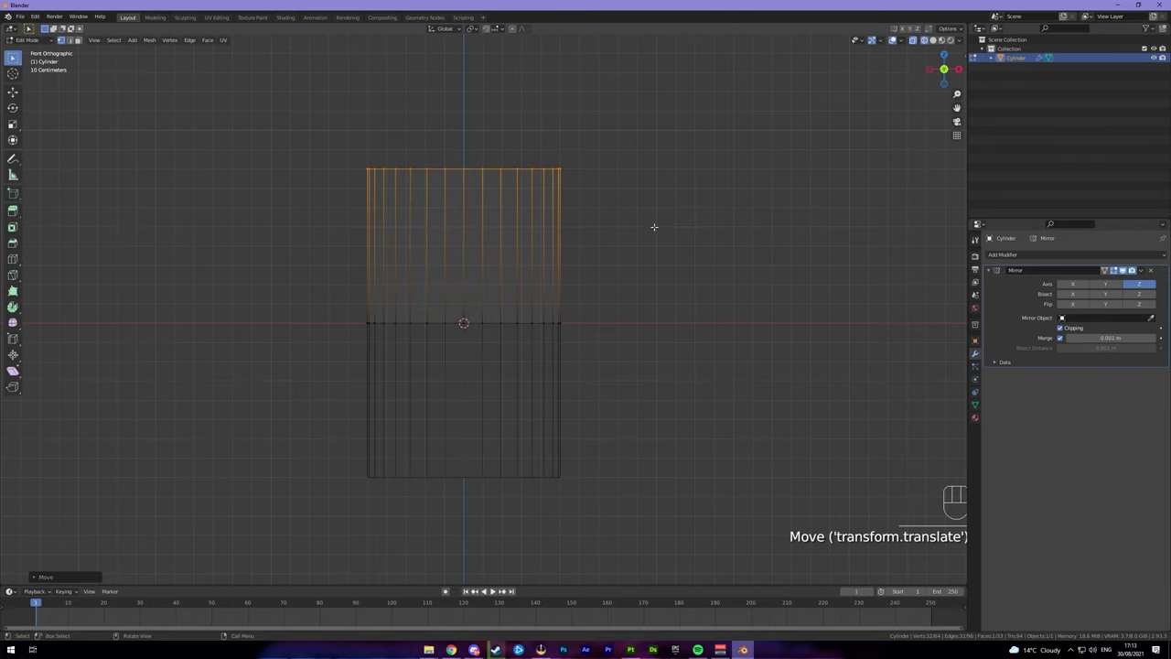
pyautogui.press('Tab')
pyautogui.moveTo(655, 228); pyautogui.dragTo(657, 270)
pyautogui.press('g')
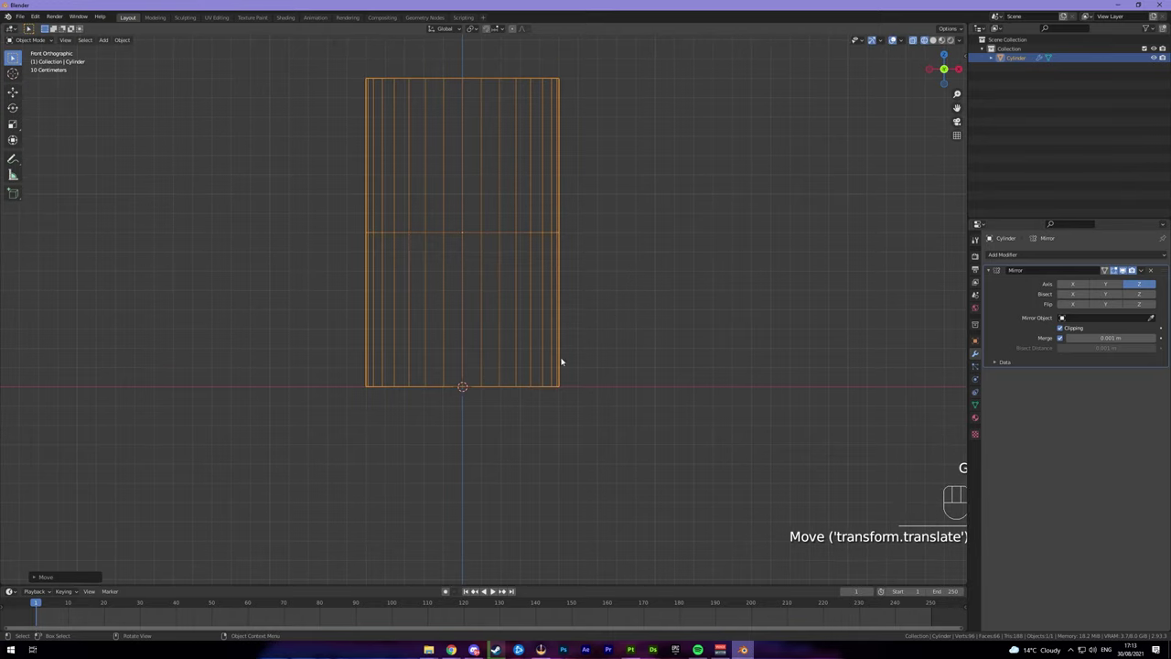
# Orbit the view around the upright cylinder
pyautogui.moveTo(624, 309); pyautogui.dragTo(610, 340)
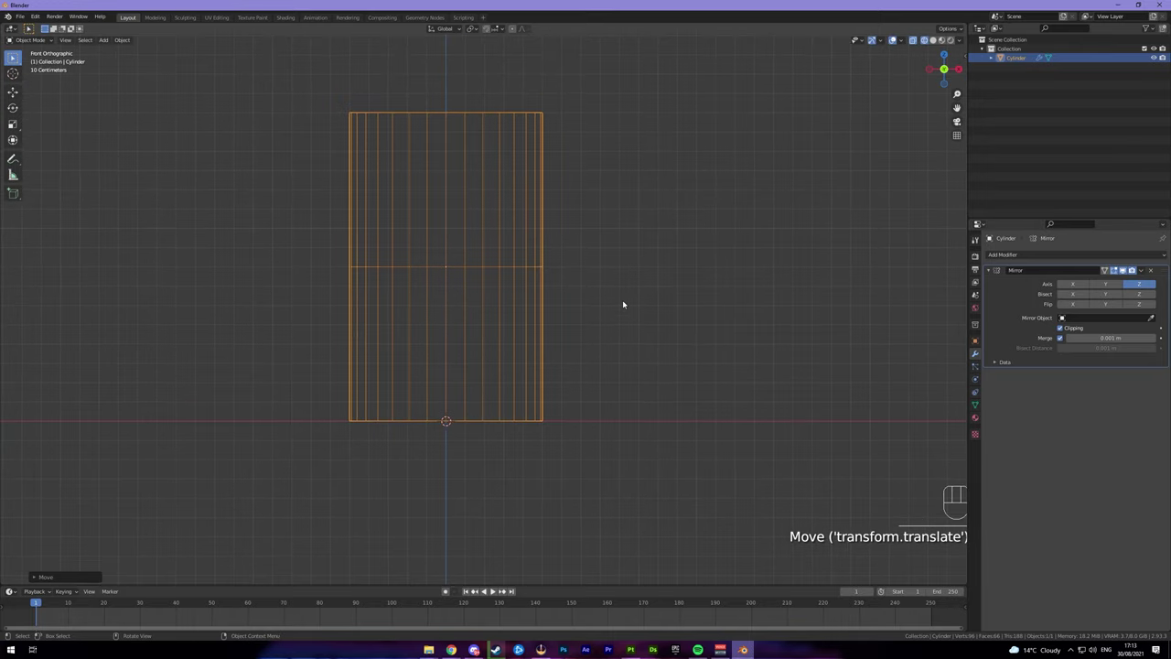
pyautogui.moveTo(626, 303); pyautogui.dragTo(607, 314)
pyautogui.moveTo(614, 270); pyautogui.dragTo(615, 297)
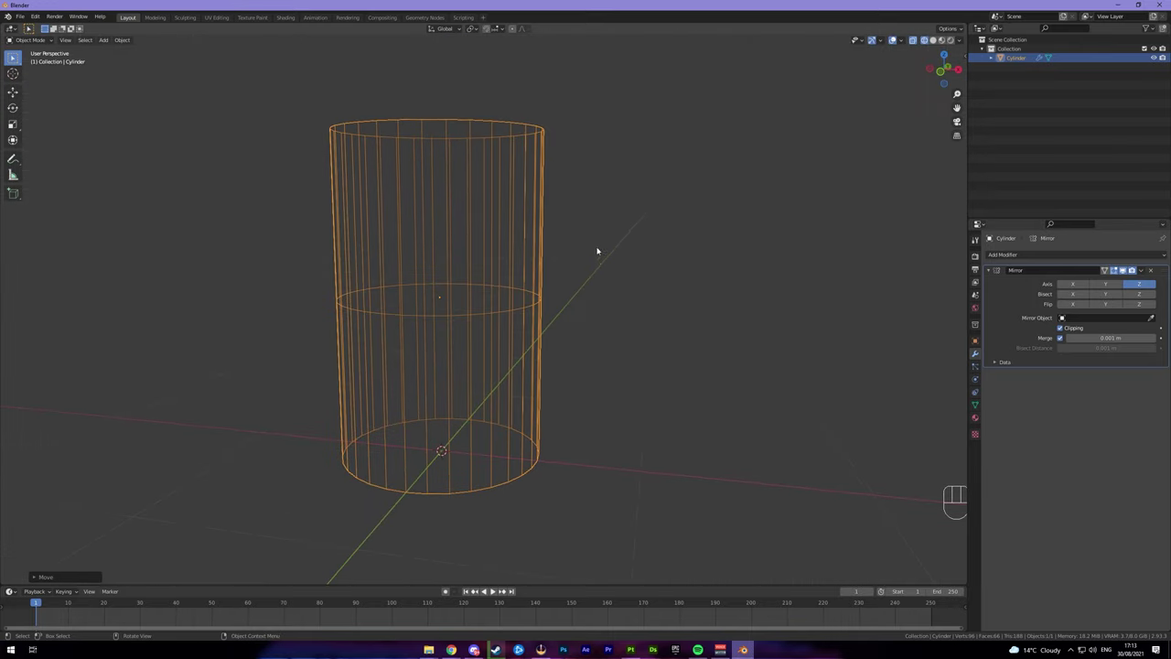
# Inset the top face twice to form a rim and recessed lid
pyautogui.moveTo(609, 263); pyautogui.dragTo(624, 311)
pyautogui.moveTo(630, 268); pyautogui.dragTo(629, 283)
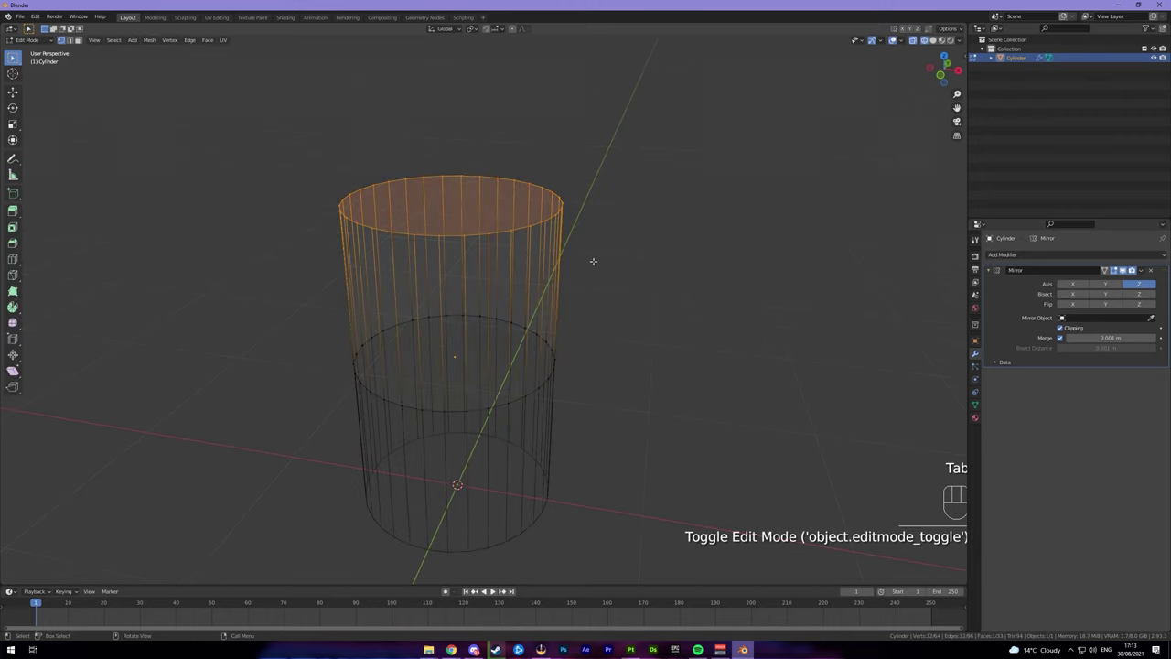
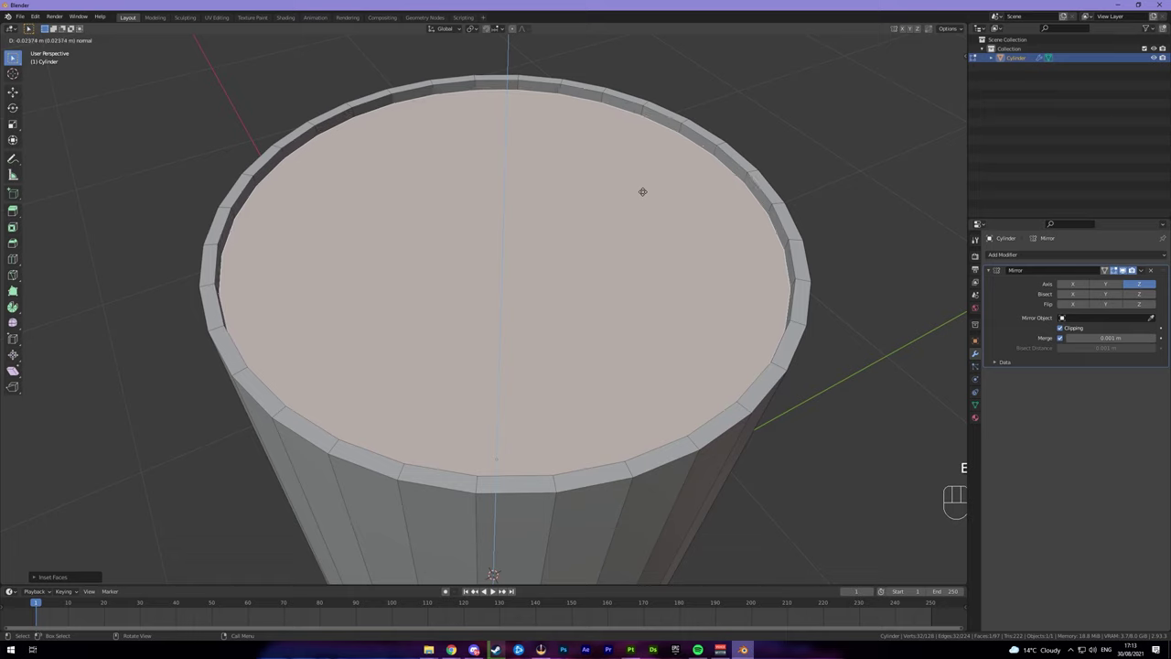
pyautogui.press('i')
pyautogui.press('i')
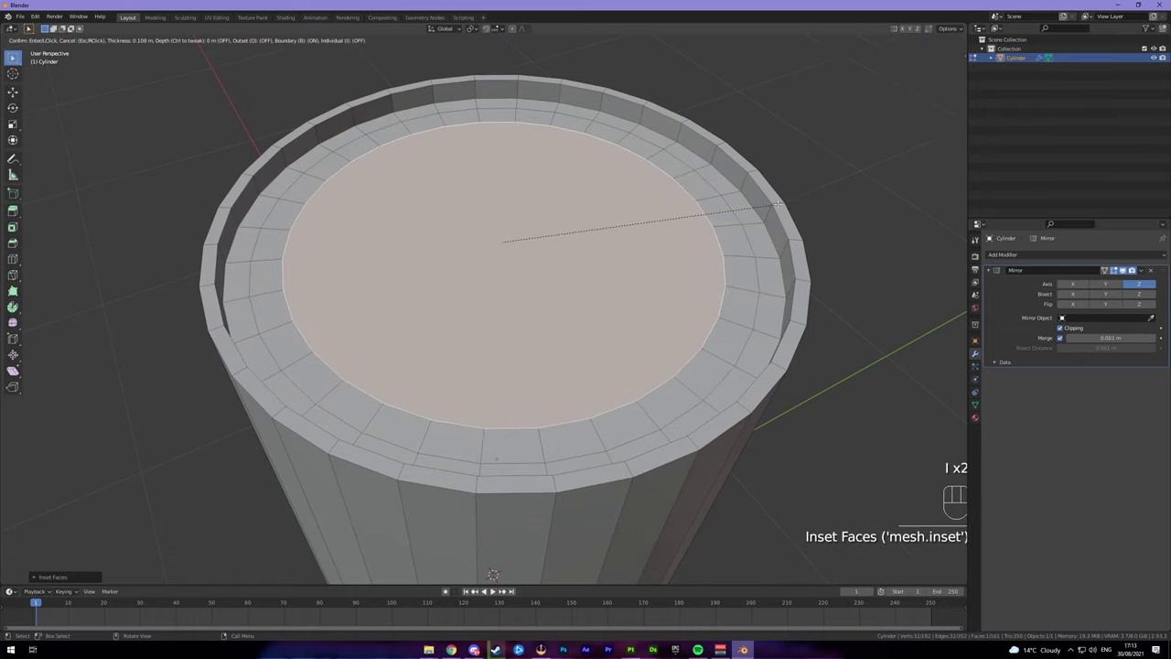
pyautogui.press('i')
pyautogui.press('i')
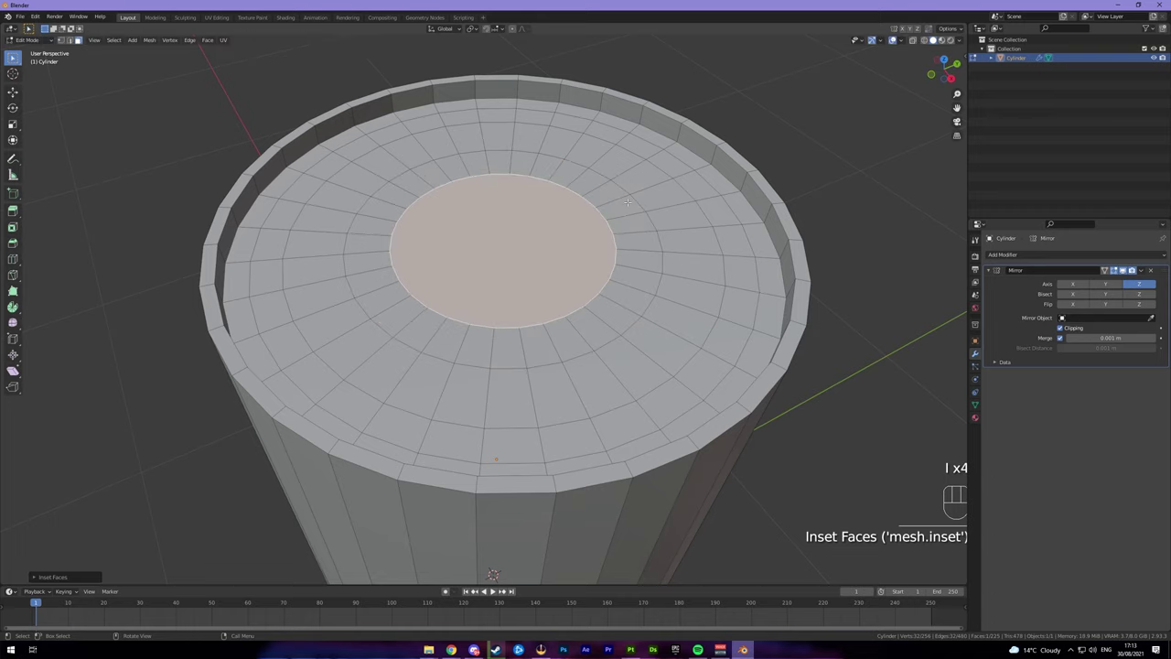
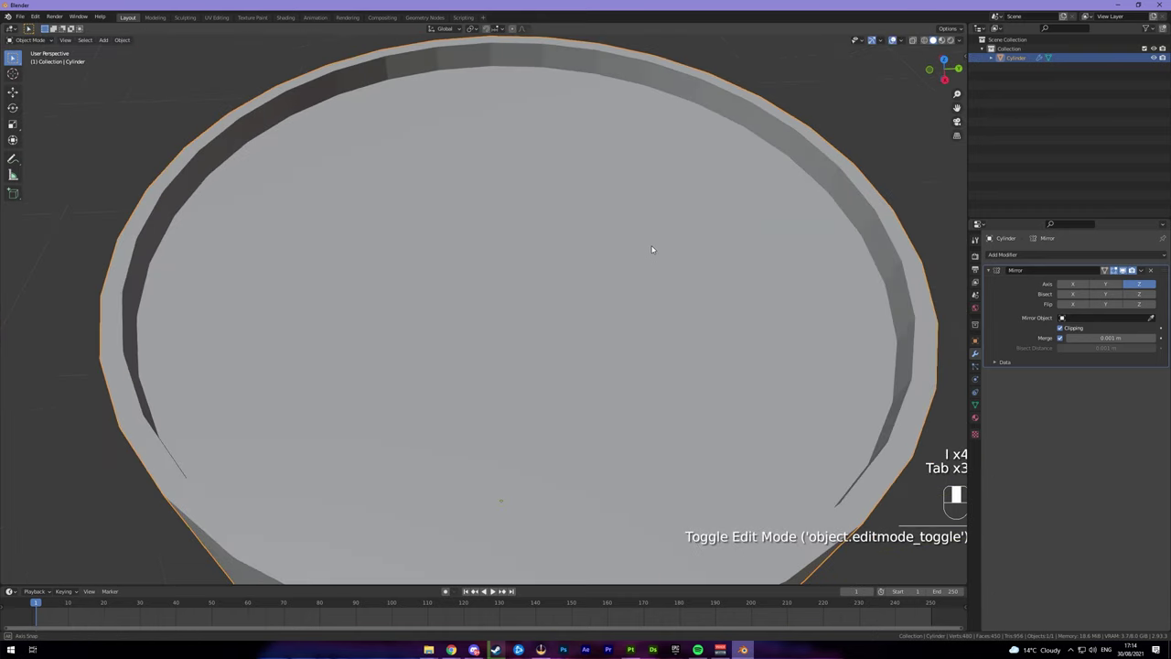
# Orbit the view to inspect the recessed barrel top
pyautogui.middleClick(635, 258)
pyautogui.moveTo(629, 236); pyautogui.dragTo(625, 264)
pyautogui.moveTo(617, 257); pyautogui.dragTo(653, 263)
pyautogui.moveTo(659, 260); pyautogui.dragTo(622, 275)
pyautogui.moveTo(600, 262); pyautogui.dragTo(633, 276)
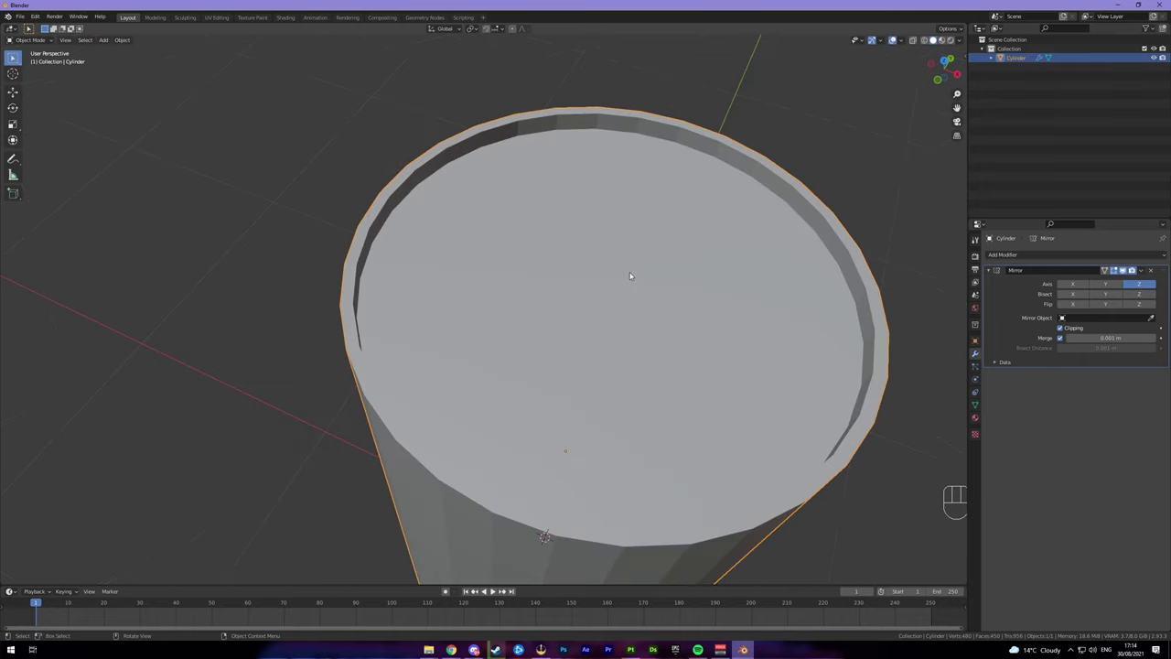
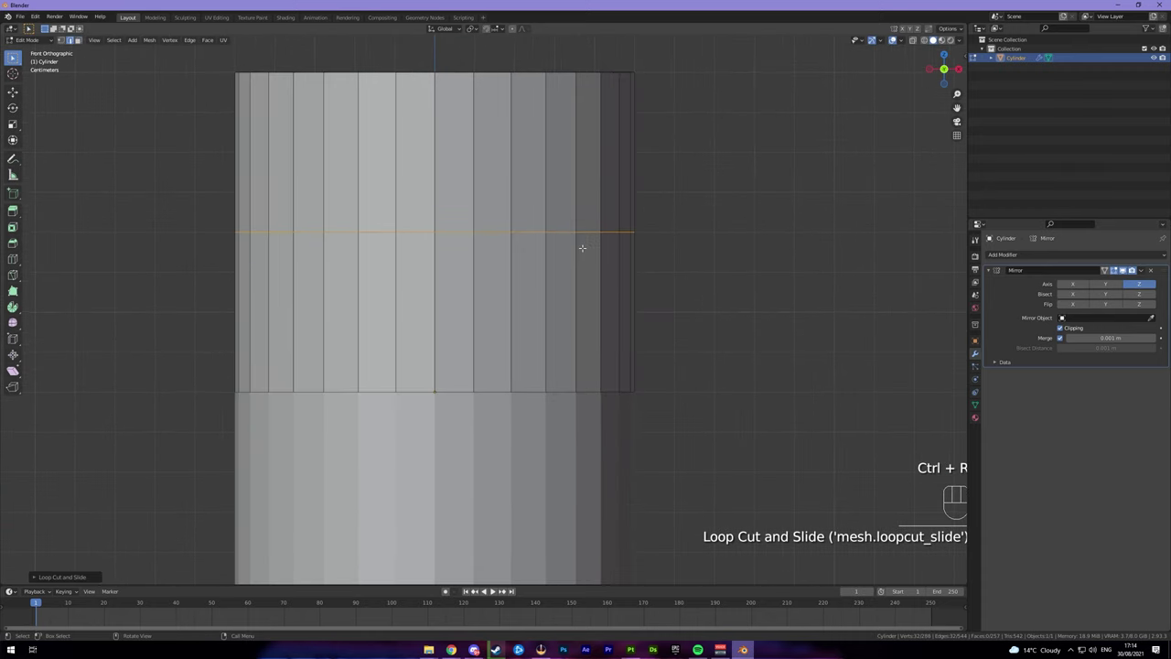
# Bevel the loop cuts into bands and extrude them outward along normals as ridges
pyautogui.press('ctrl+b')
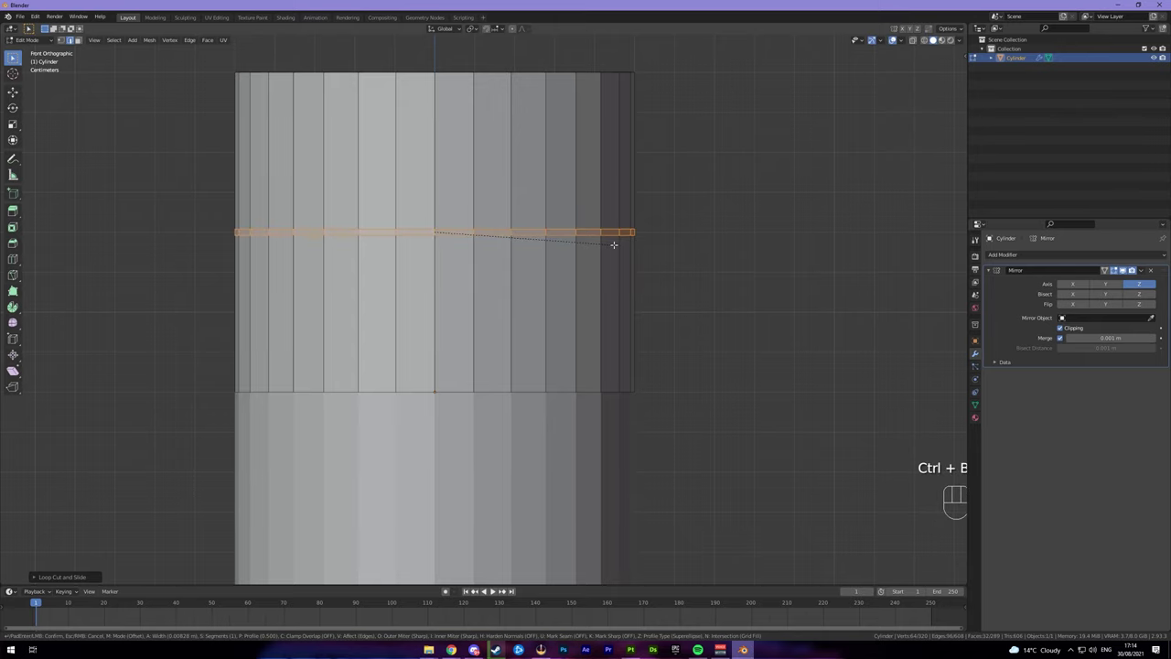
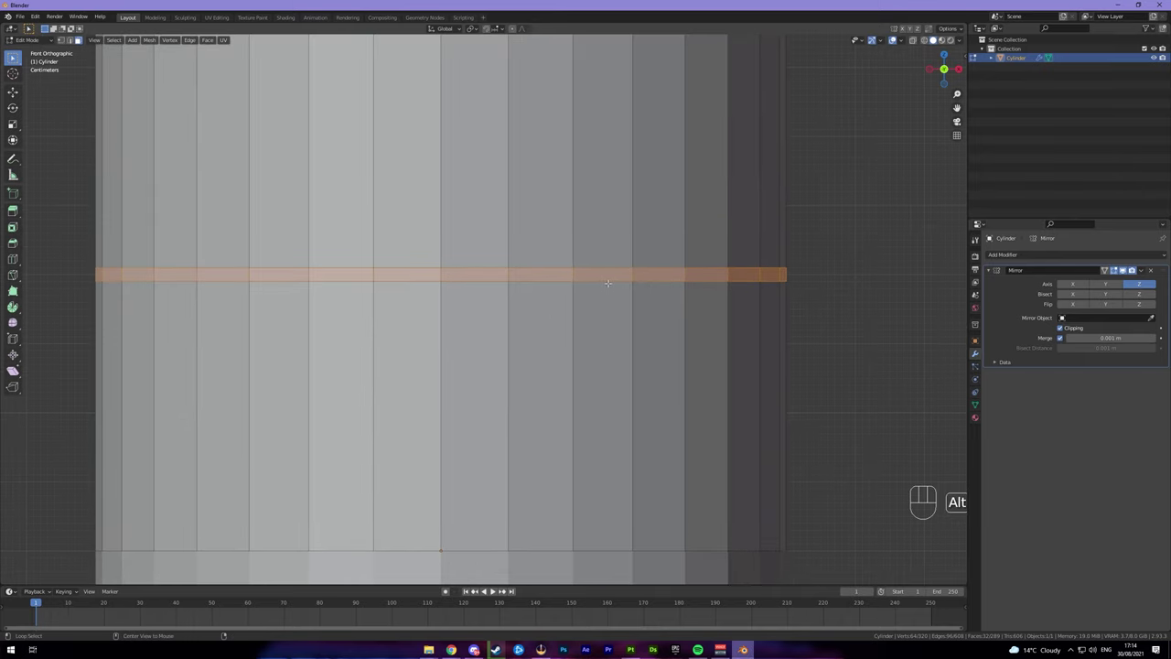
pyautogui.press('alt+e')
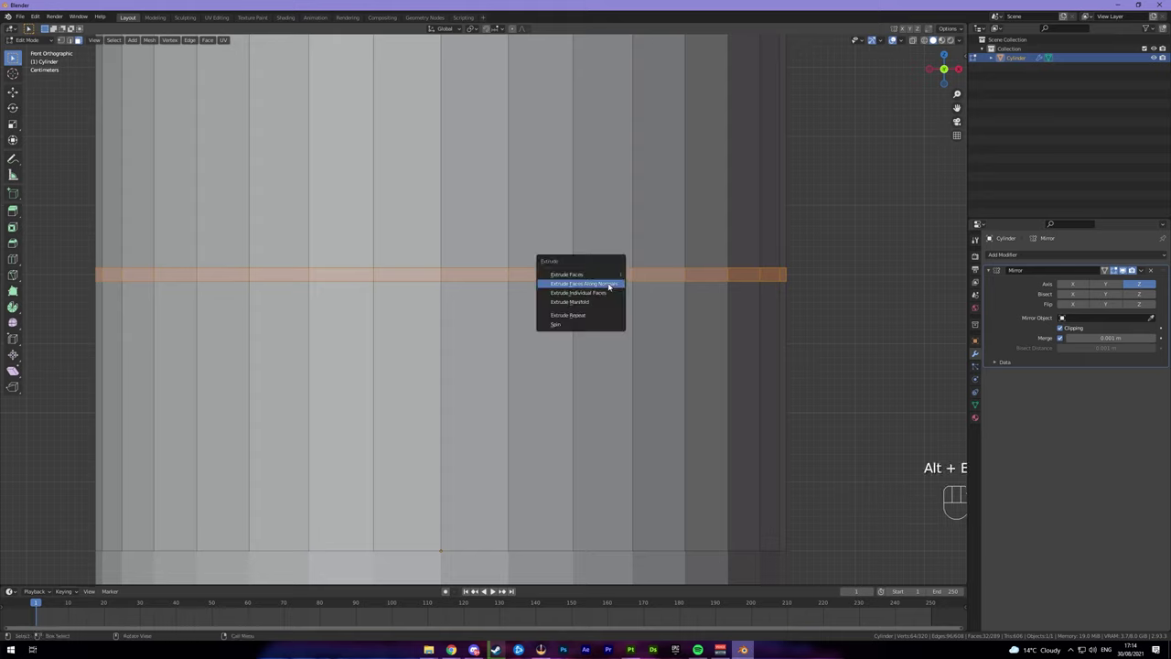
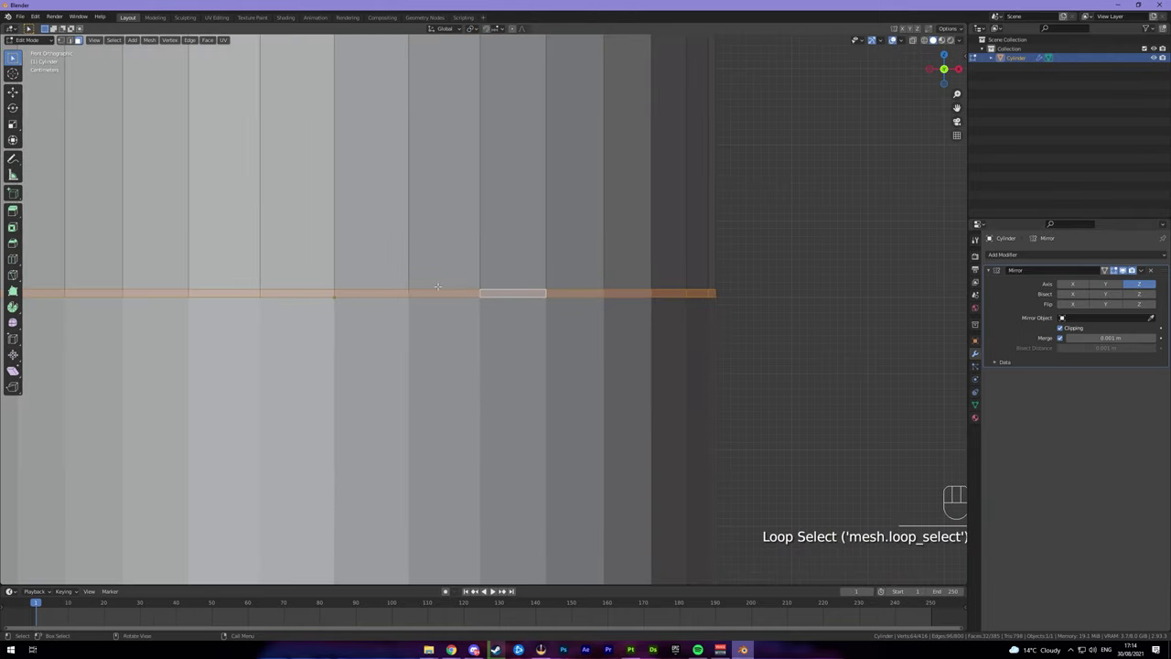
pyautogui.press('alt+e')
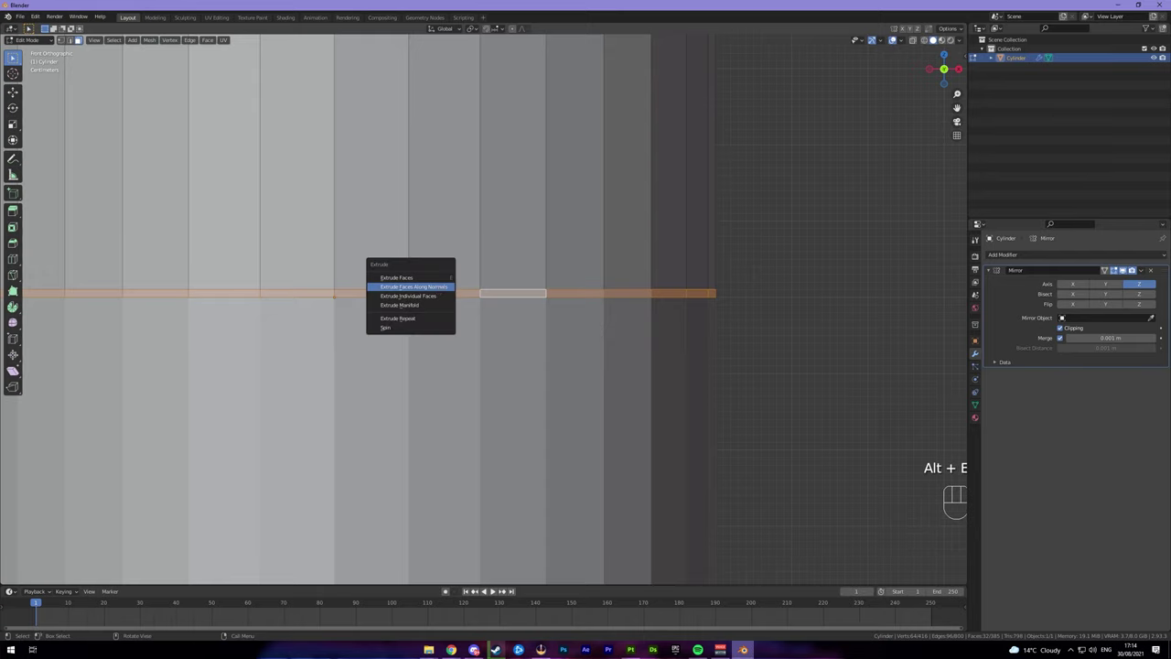
pyautogui.press('Tab')
# Shade the ridged barrel smooth from the object context menu
pyautogui.middleClick(467, 289)
pyautogui.moveTo(450, 291); pyautogui.dragTo(446, 289)
pyautogui.rightClick(465, 282)
pyautogui.moveTo(576, 310); pyautogui.dragTo(576, 327)
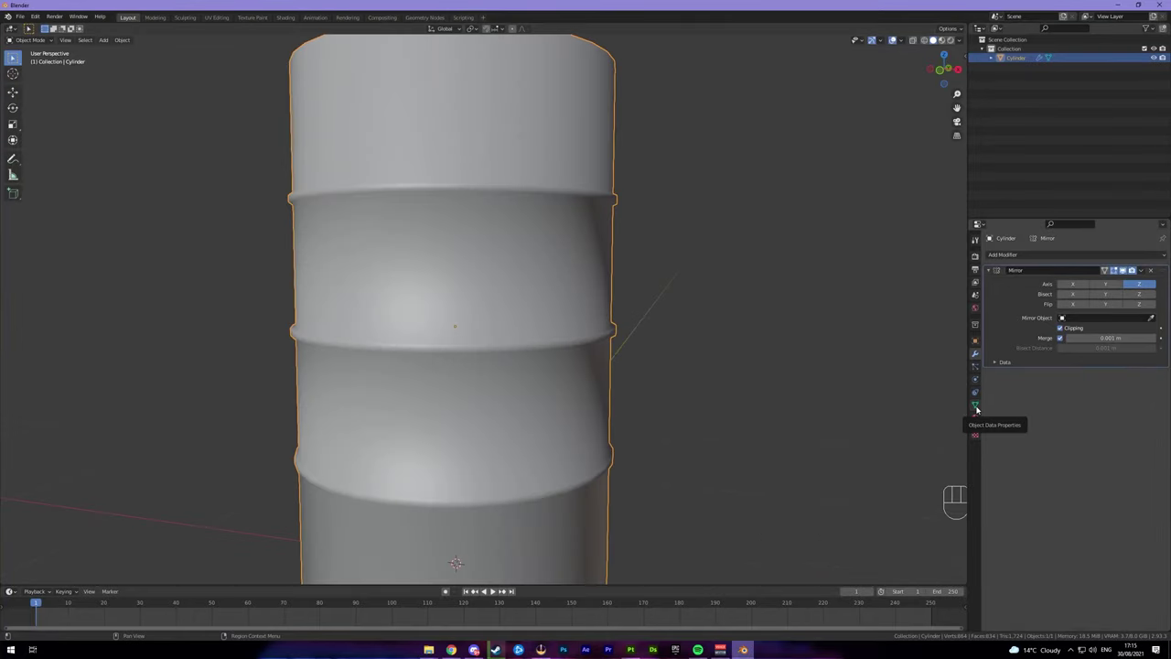
# Show the barrel's mesh data properties for the normals settings
pyautogui.click(979, 408)
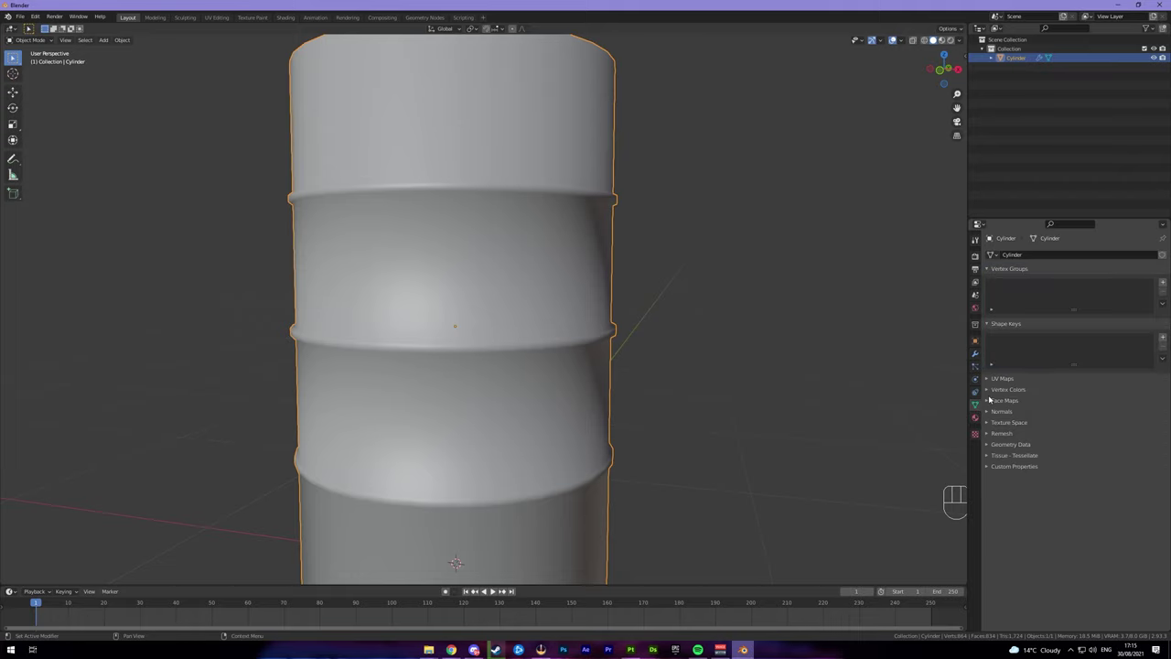
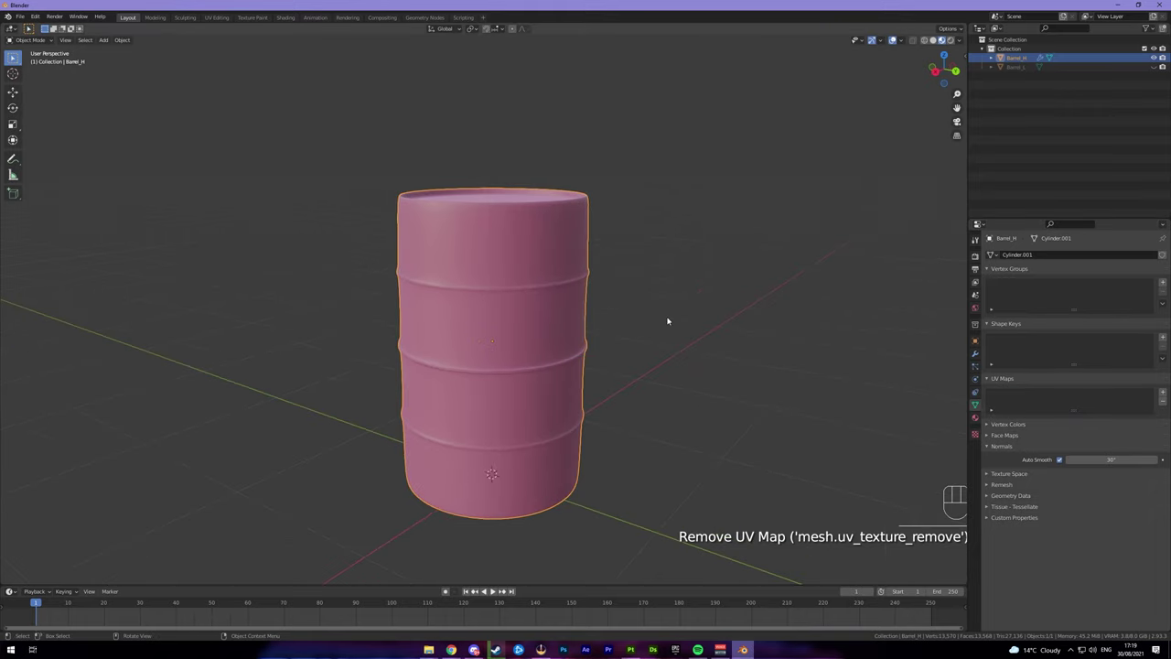
# Review the modifier stack and view the barrel in front orthographic (numpad 1)
pyautogui.middleClick(714, 322)
pyautogui.moveTo(681, 320); pyautogui.dragTo(720, 322)
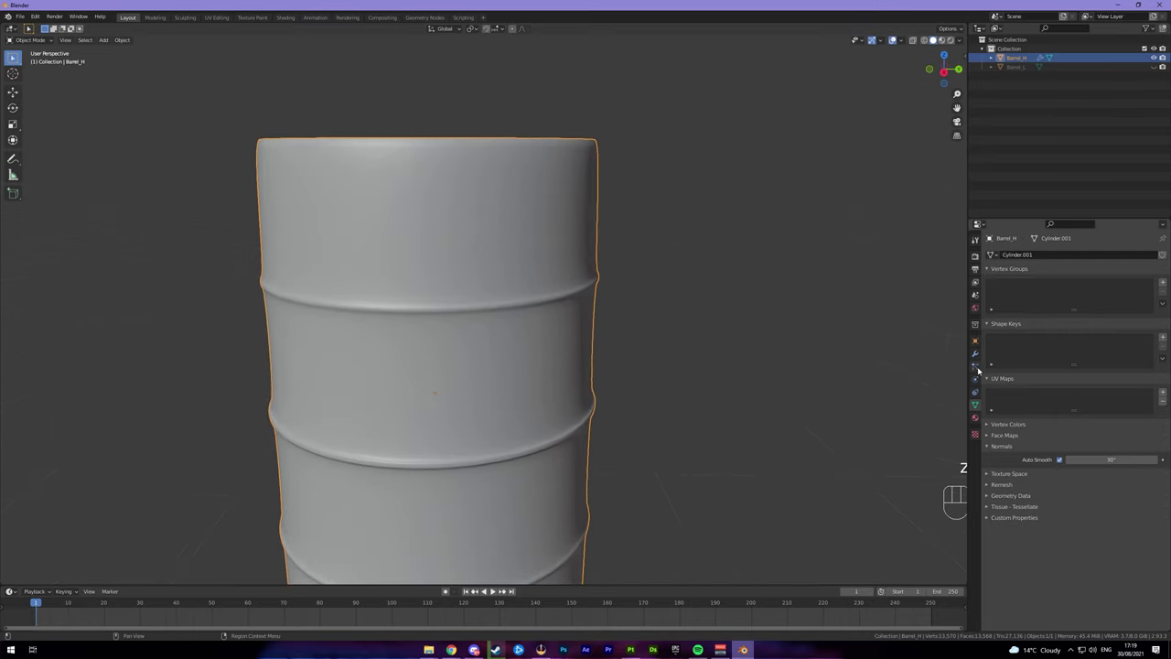
pyautogui.click(980, 358)
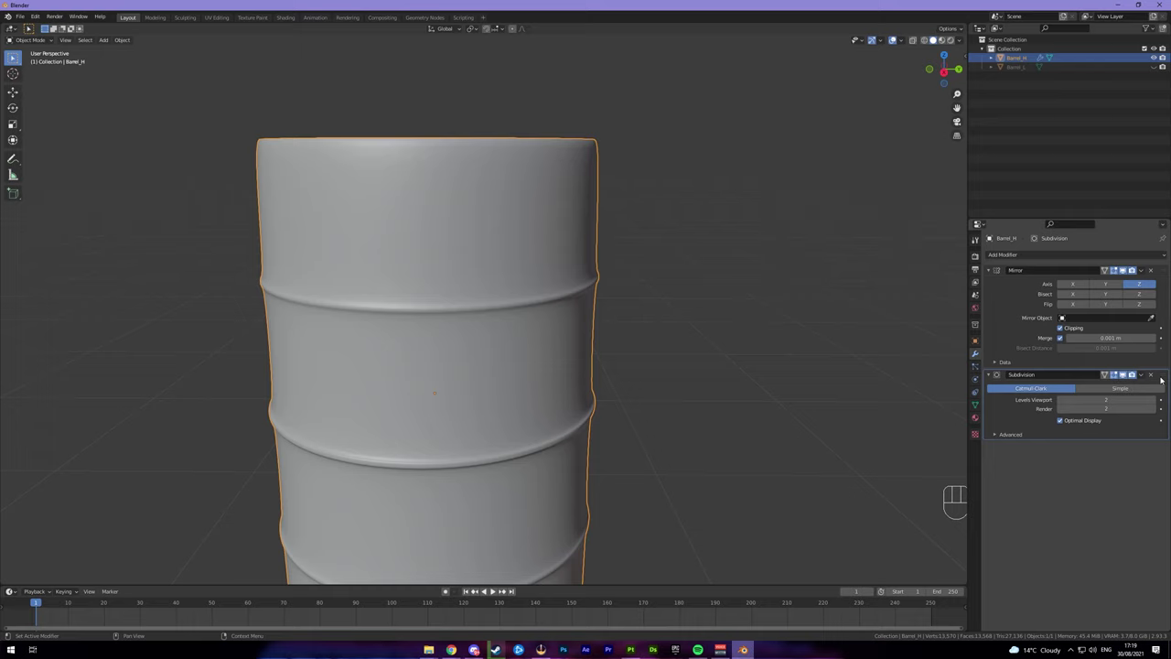
pyautogui.moveTo(1167, 380); pyautogui.dragTo(1132, 268)
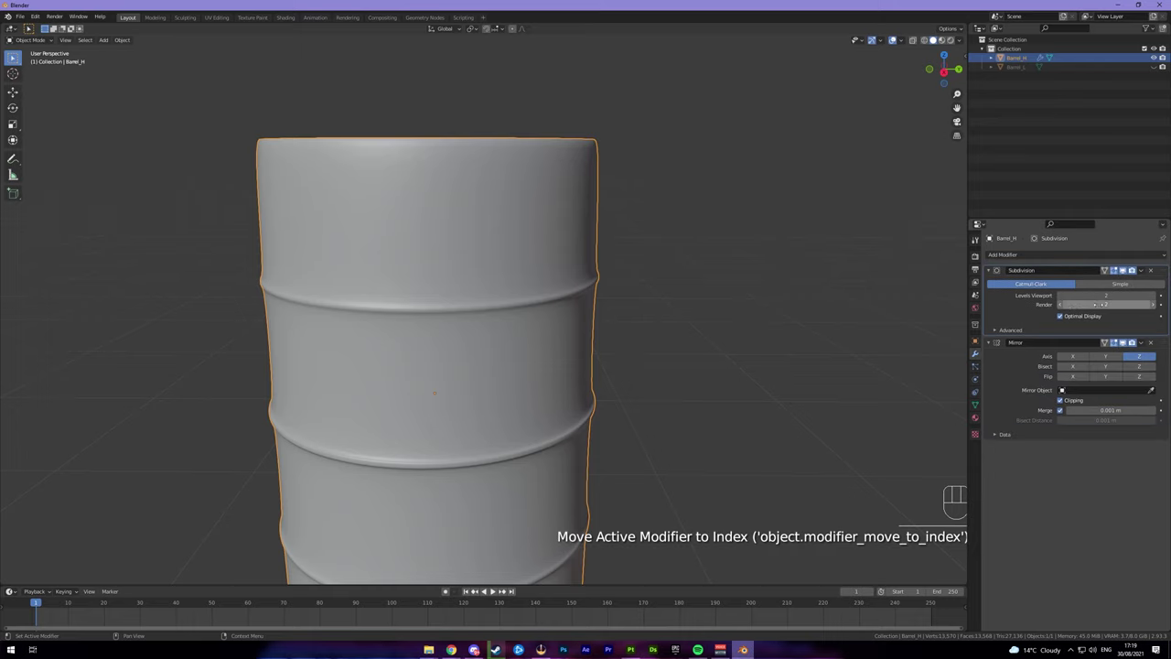
pyautogui.moveTo(854, 307); pyautogui.dragTo(816, 302)
pyautogui.press('KP_1')
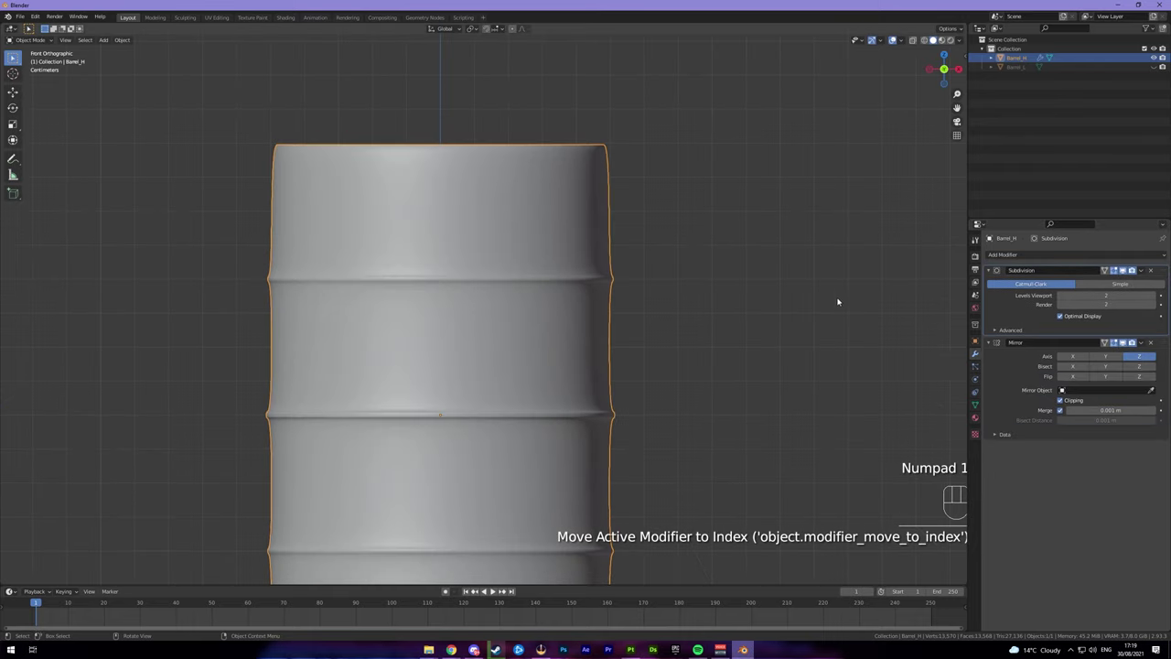
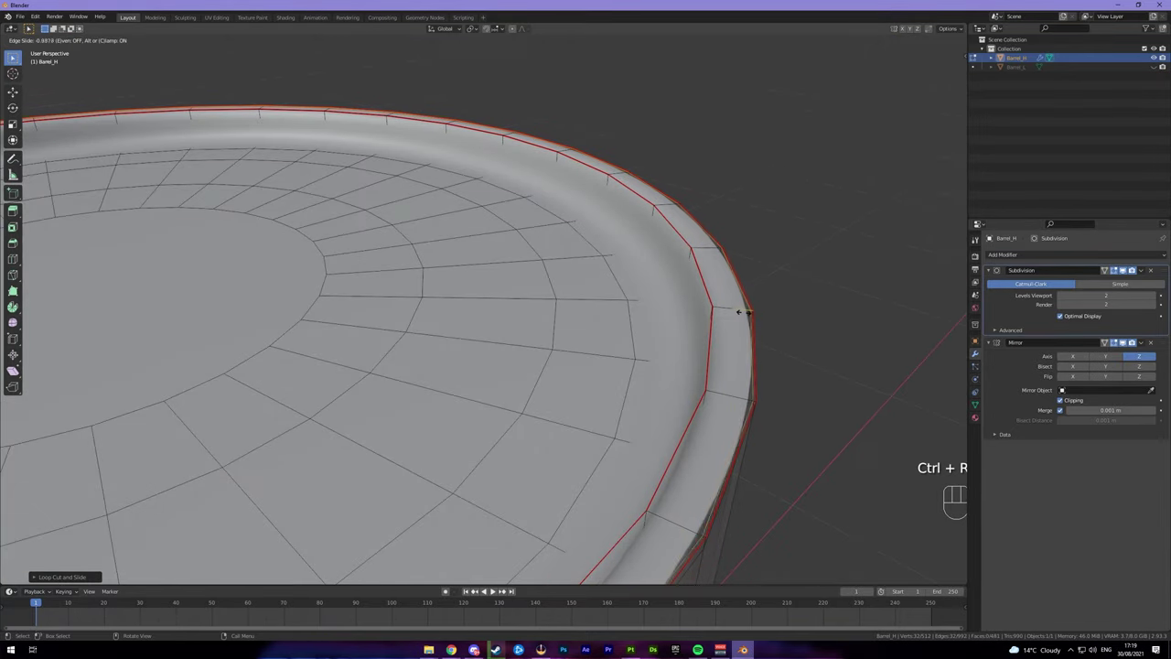
# Add two supporting edge loops on the top rim and its inner wall, sliding them near the lip
pyautogui.press('ctrl+r')
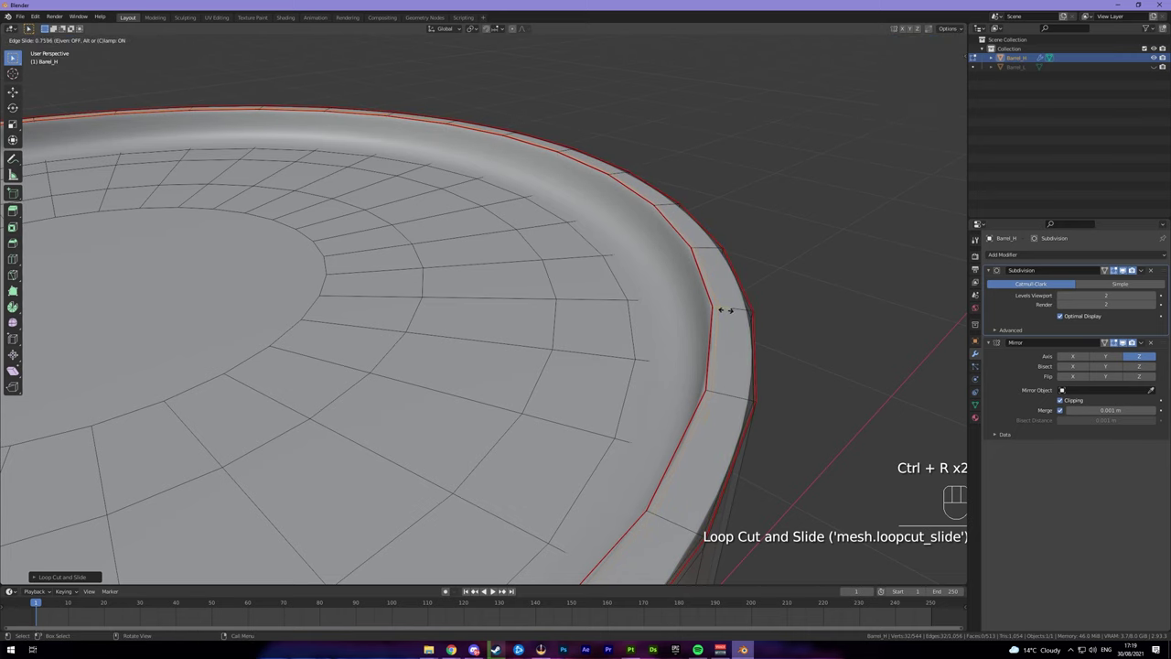
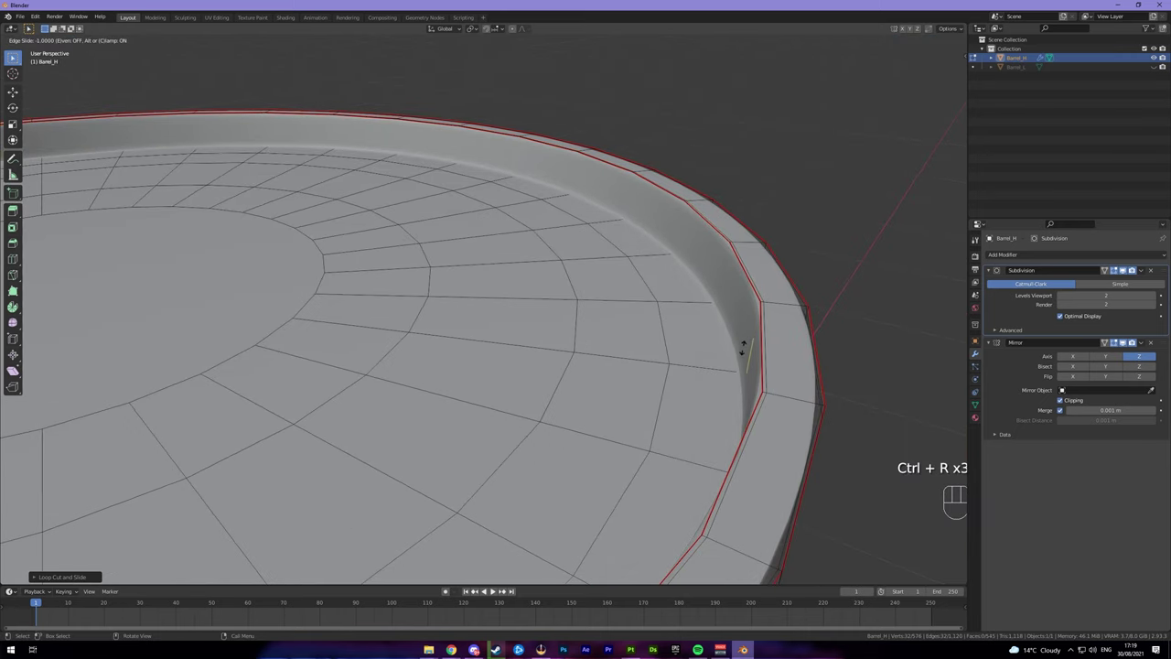
pyautogui.press('ctrl+r')
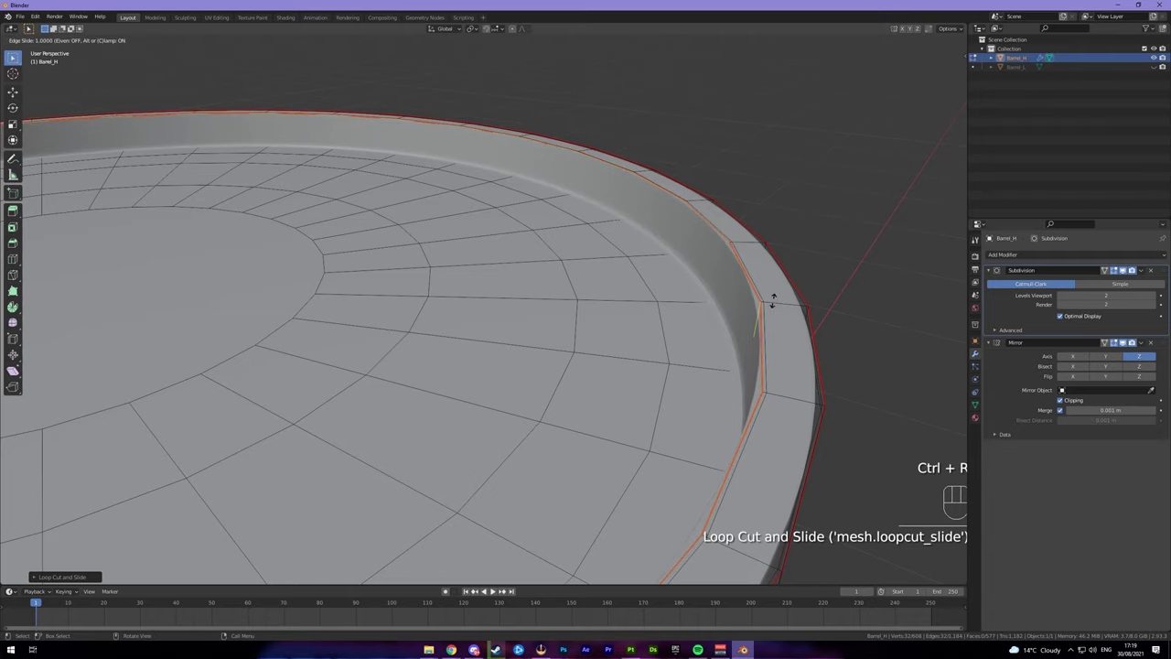
pyautogui.press('Tab')
pyautogui.moveTo(784, 316); pyautogui.dragTo(765, 317)
pyautogui.moveTo(695, 313); pyautogui.dragTo(705, 281)
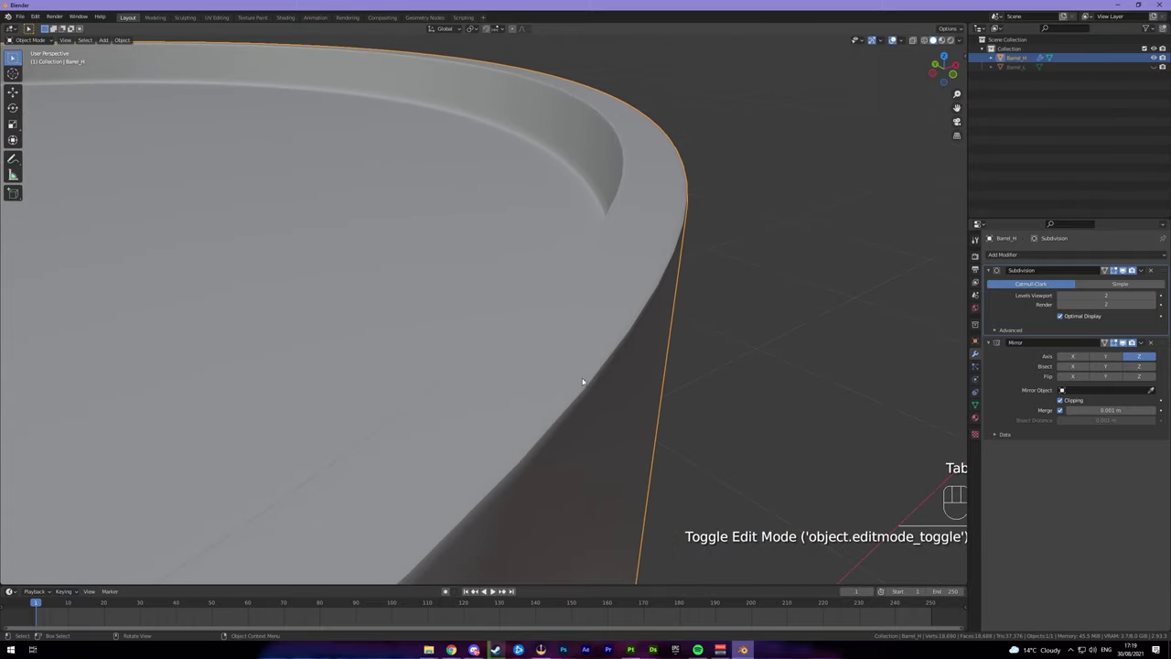
# Orbit around to a side view of the barrel body
pyautogui.moveTo(617, 356); pyautogui.dragTo(601, 375)
pyautogui.moveTo(585, 353); pyautogui.dragTo(541, 348)
pyautogui.moveTo(550, 310); pyautogui.dragTo(575, 240)
pyautogui.moveTo(575, 265); pyautogui.dragTo(563, 305)
pyautogui.moveTo(565, 316); pyautogui.dragTo(540, 379)
pyautogui.moveTo(559, 377); pyautogui.dragTo(644, 253)
pyautogui.moveTo(636, 261); pyautogui.dragTo(634, 280)
pyautogui.moveTo(605, 340); pyautogui.dragTo(655, 313)
pyautogui.moveTo(617, 345); pyautogui.dragTo(622, 318)
# Cut a new edge loop around the body between the top rim and first rib
pyautogui.press('Tab')
pyautogui.press('ctrl+r')
pyautogui.press('ctrl+r')
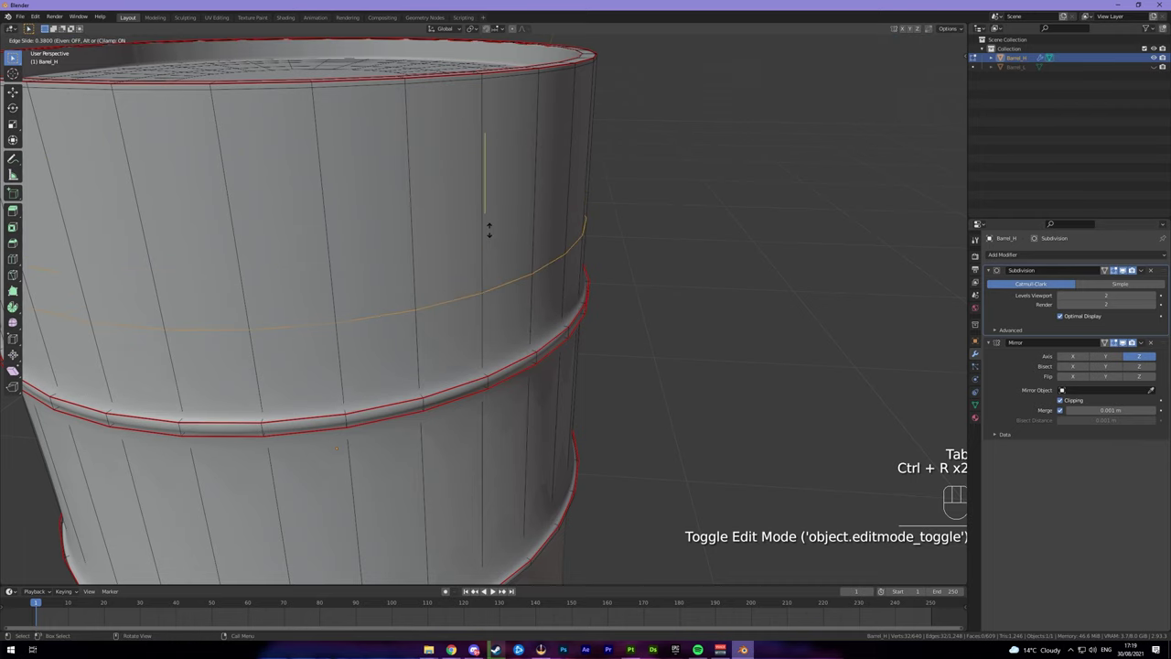
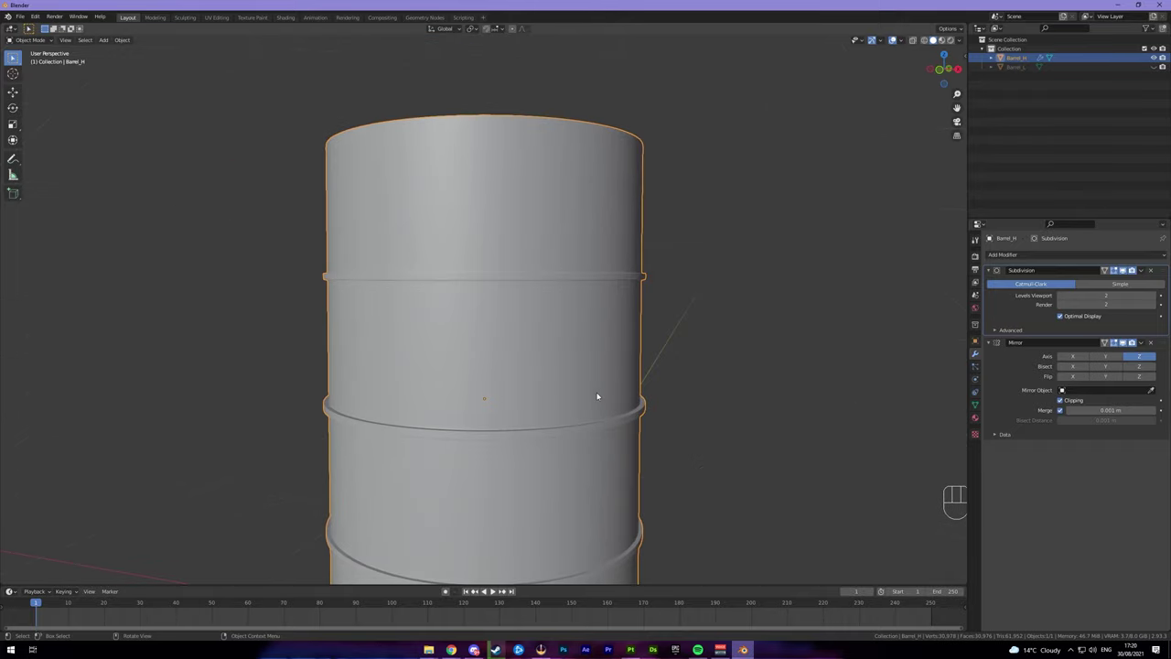
# Cut a loop between the upper ribs, bevel it into a band and push it inward as a groove
pyautogui.press('Tab')
pyautogui.press('ctrl+r')
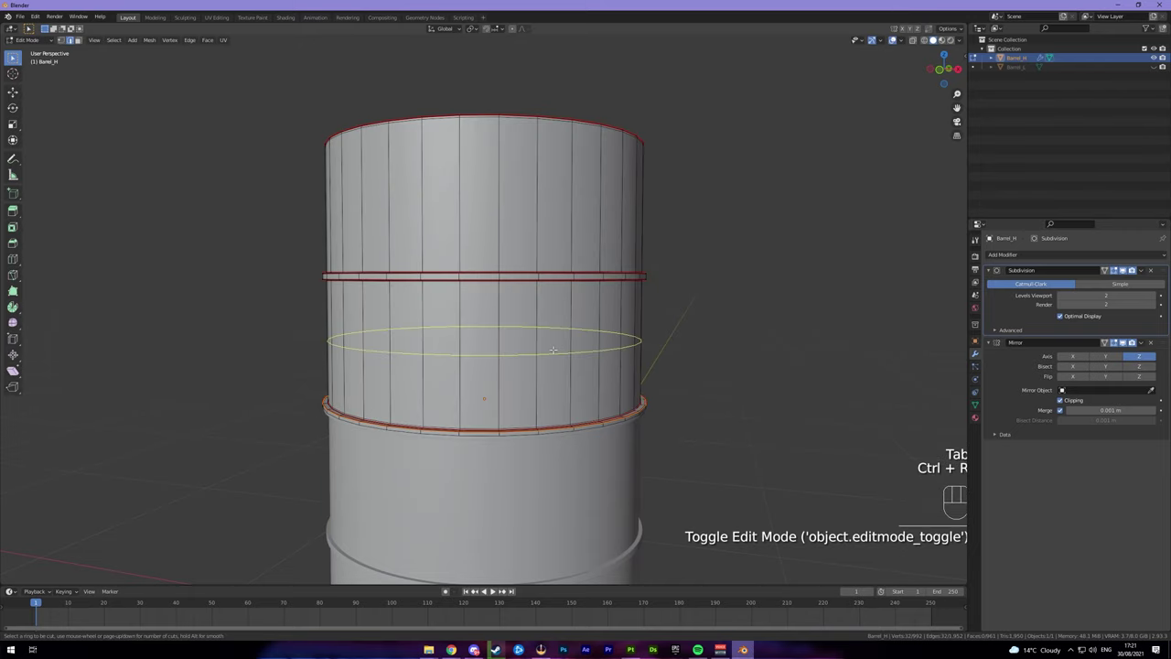
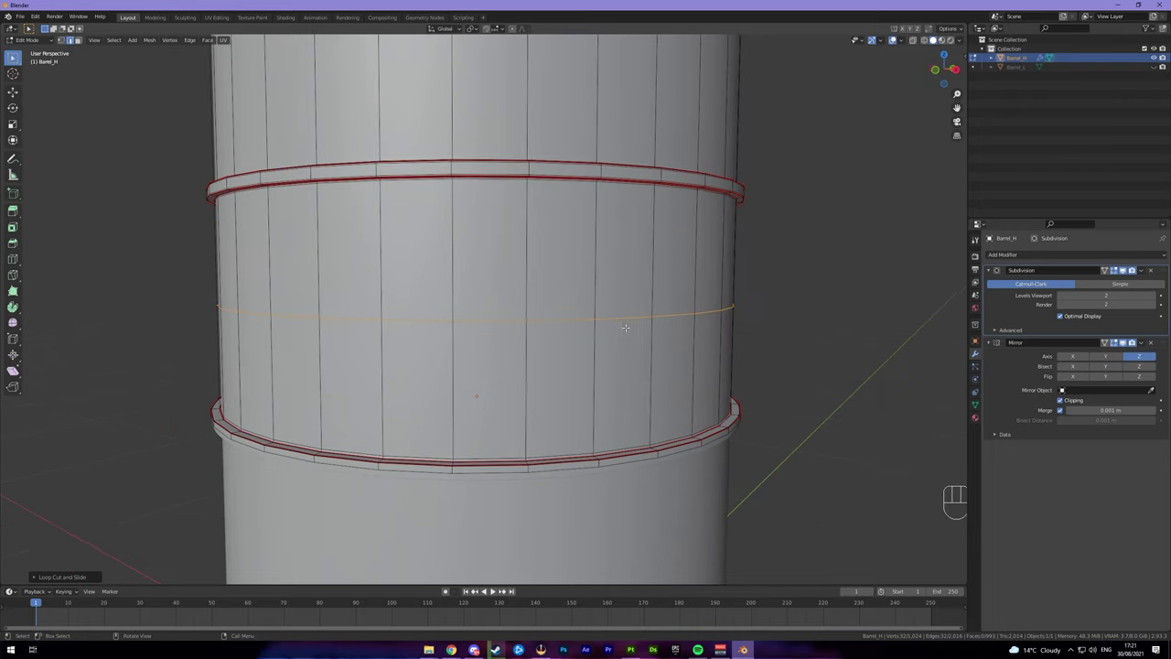
pyautogui.press('ctrl+b')
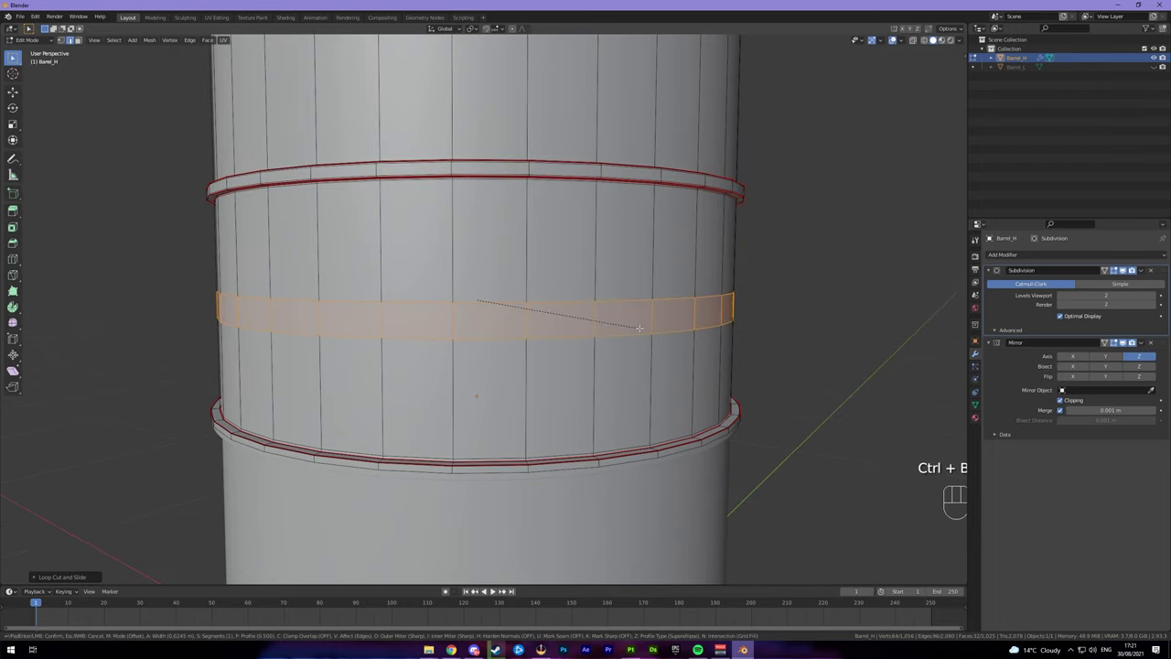
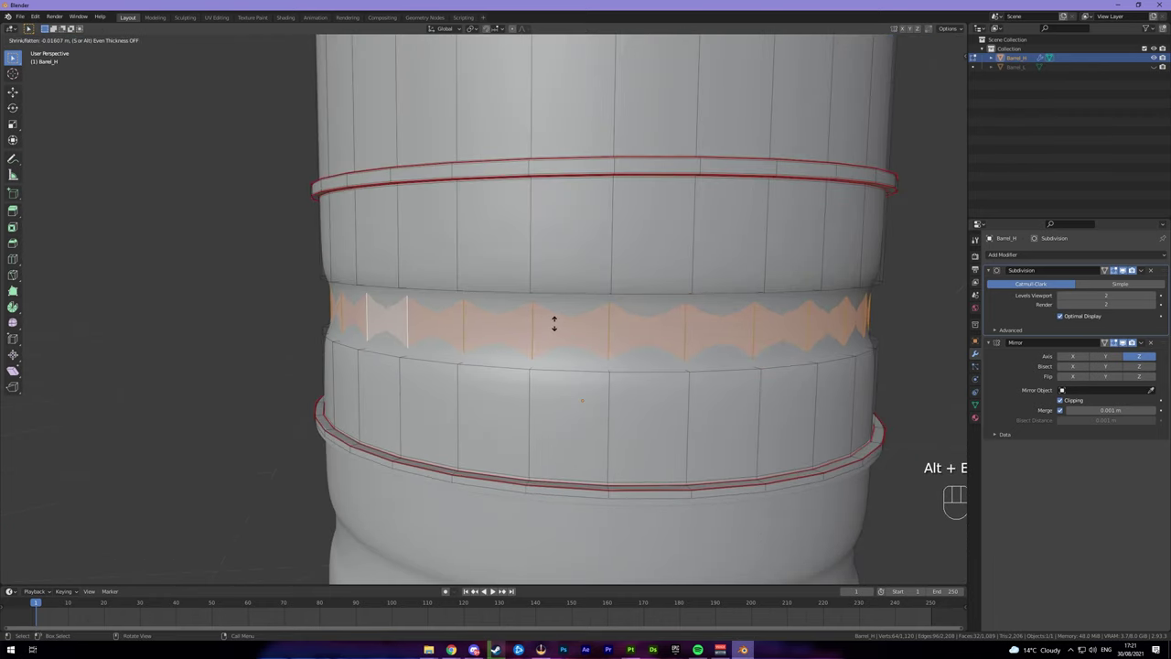
pyautogui.press('Tab')
pyautogui.middleClick(551, 336)
pyautogui.moveTo(618, 329); pyautogui.dragTo(643, 331)
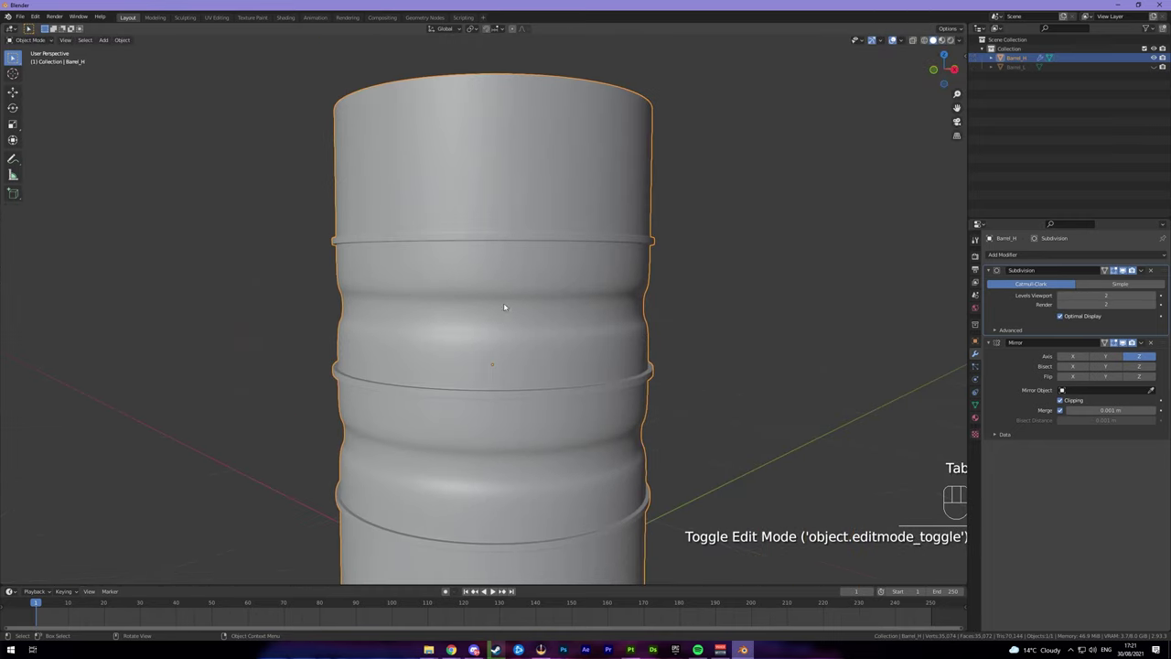
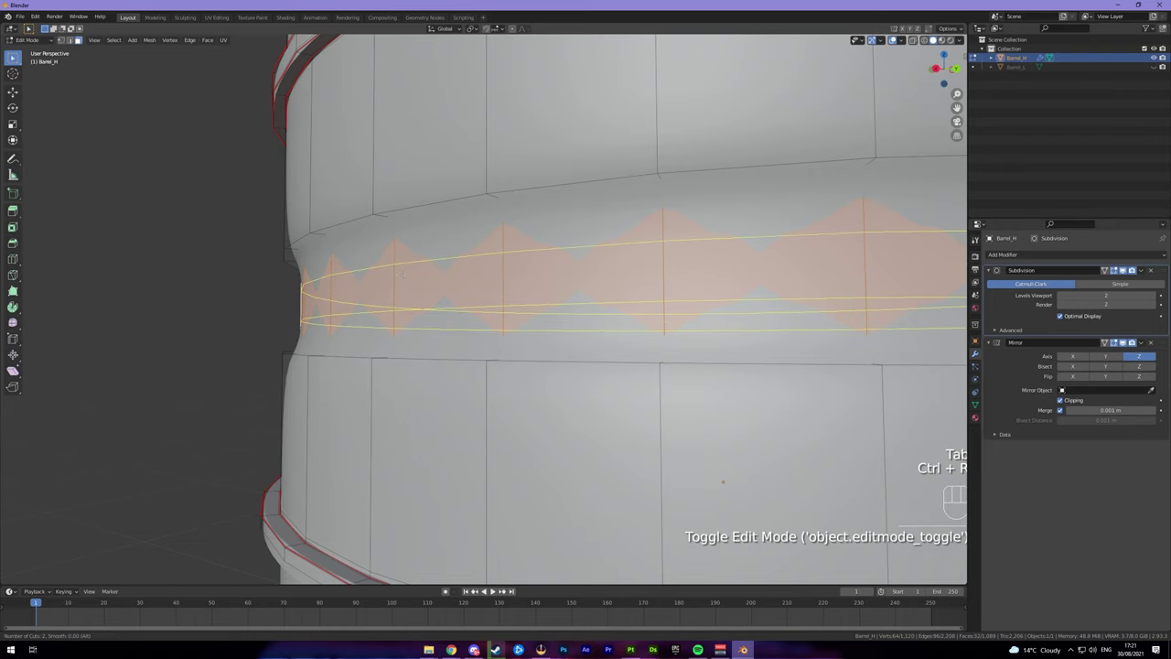
# Add two loops inside the groove band and spread them apart along the barrel's height
pyautogui.press('s')
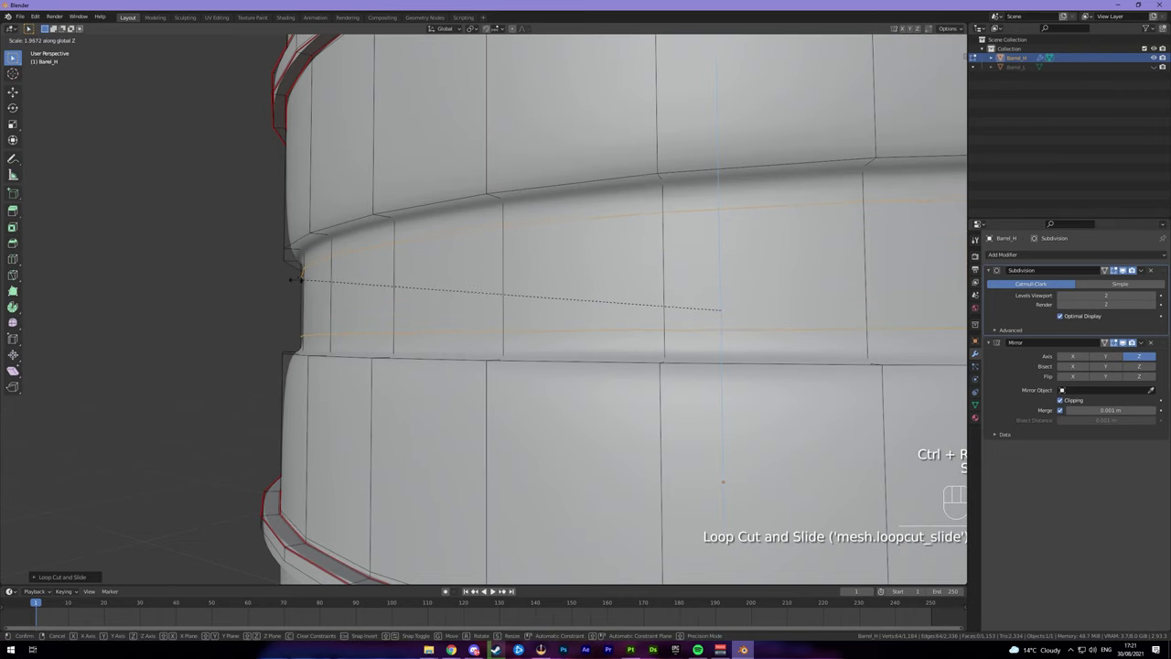
pyautogui.press('Tab')
pyautogui.moveTo(354, 317); pyautogui.dragTo(399, 325)
pyautogui.moveTo(602, 345); pyautogui.dragTo(621, 337)
pyautogui.moveTo(552, 316); pyautogui.dragTo(516, 318)
pyautogui.moveTo(529, 304); pyautogui.dragTo(492, 347)
pyautogui.moveTo(524, 315); pyautogui.dragTo(529, 359)
pyautogui.moveTo(596, 370); pyautogui.dragTo(593, 347)
pyautogui.moveTo(602, 352); pyautogui.dragTo(578, 256)
pyautogui.moveTo(567, 306); pyautogui.dragTo(565, 284)
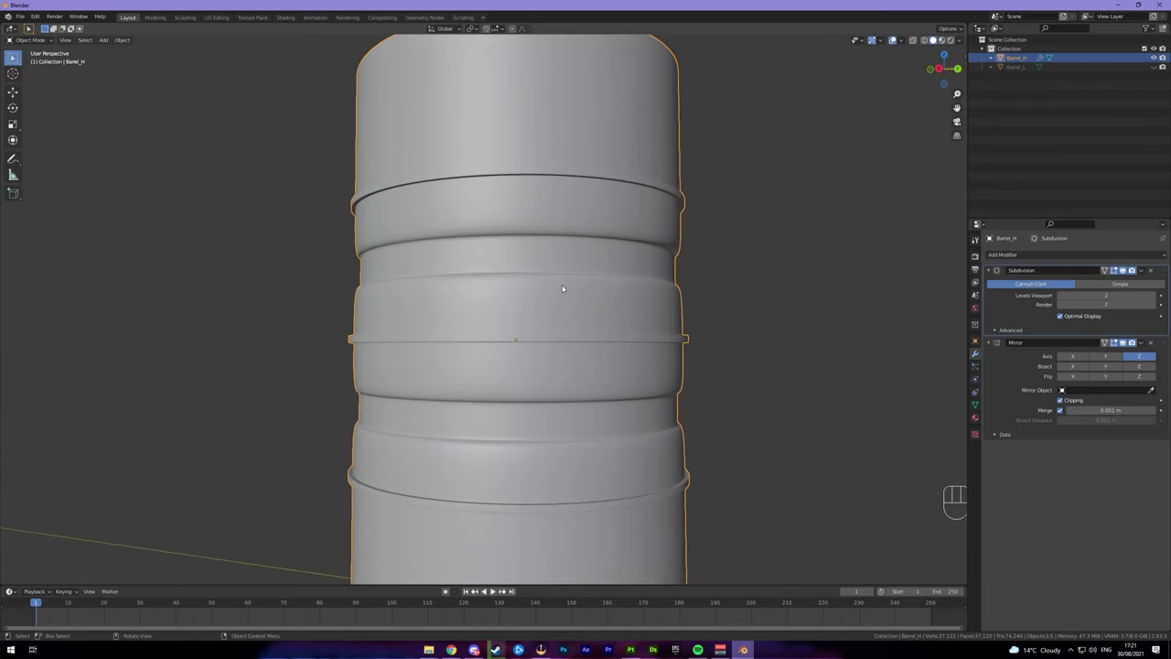
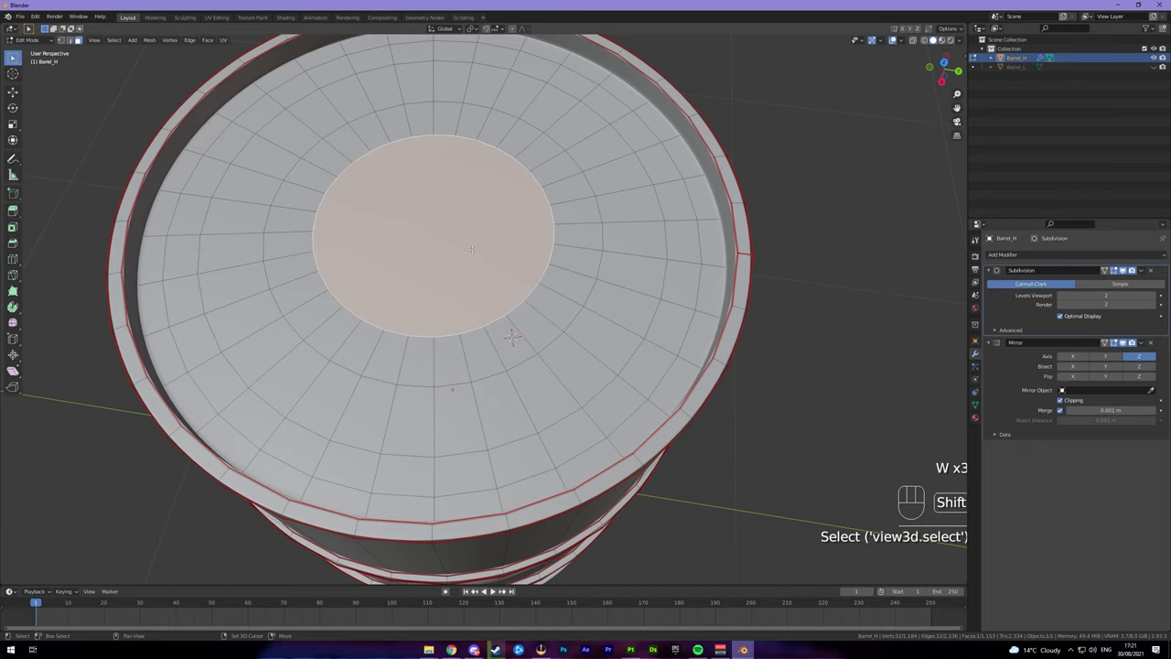
# Add a circle, shrink it to cap size and move it near the lid's edge
pyautogui.press('shift+s')
pyautogui.press('Tab')
pyautogui.press('shift+a')
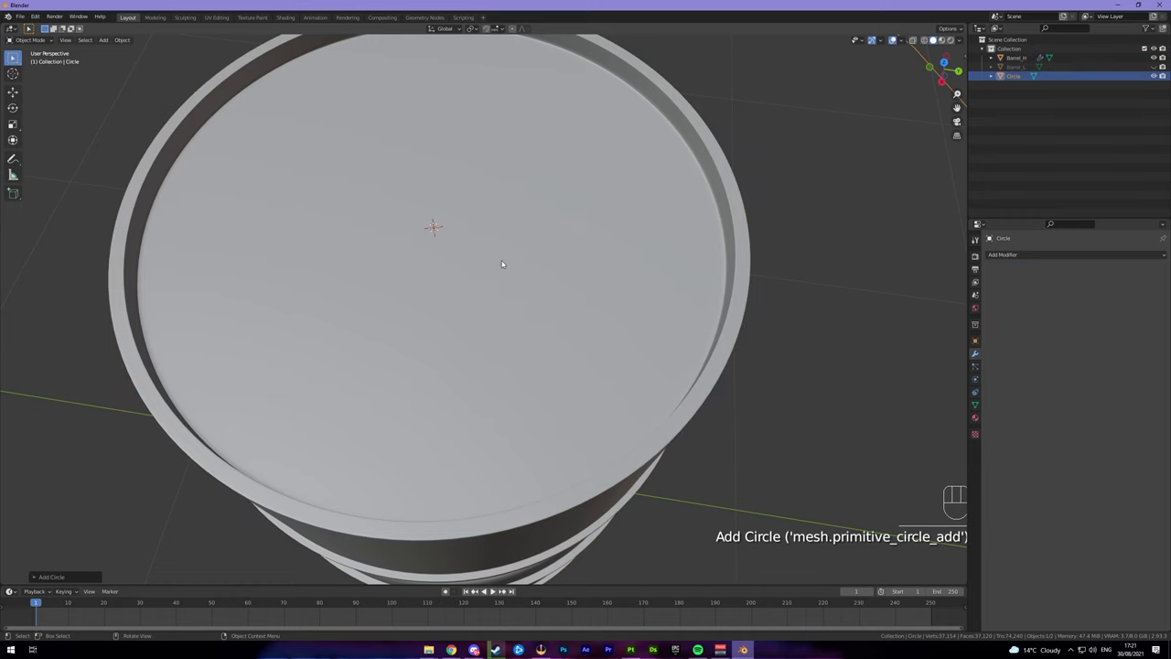
pyautogui.press('KP_7')
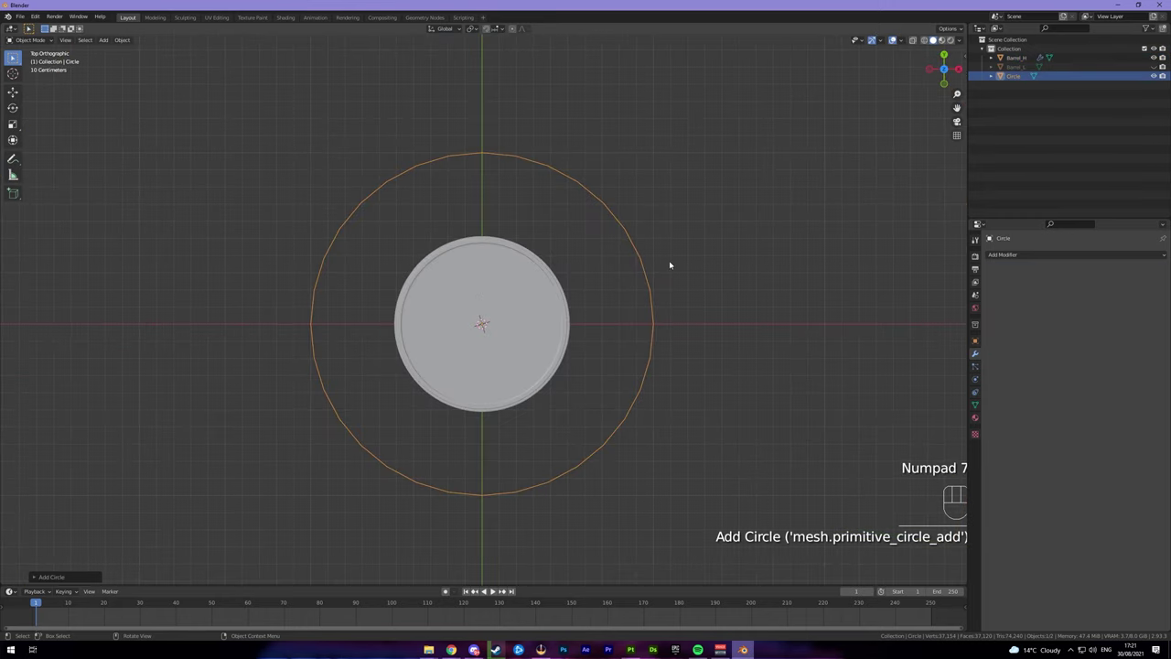
pyautogui.press('s')
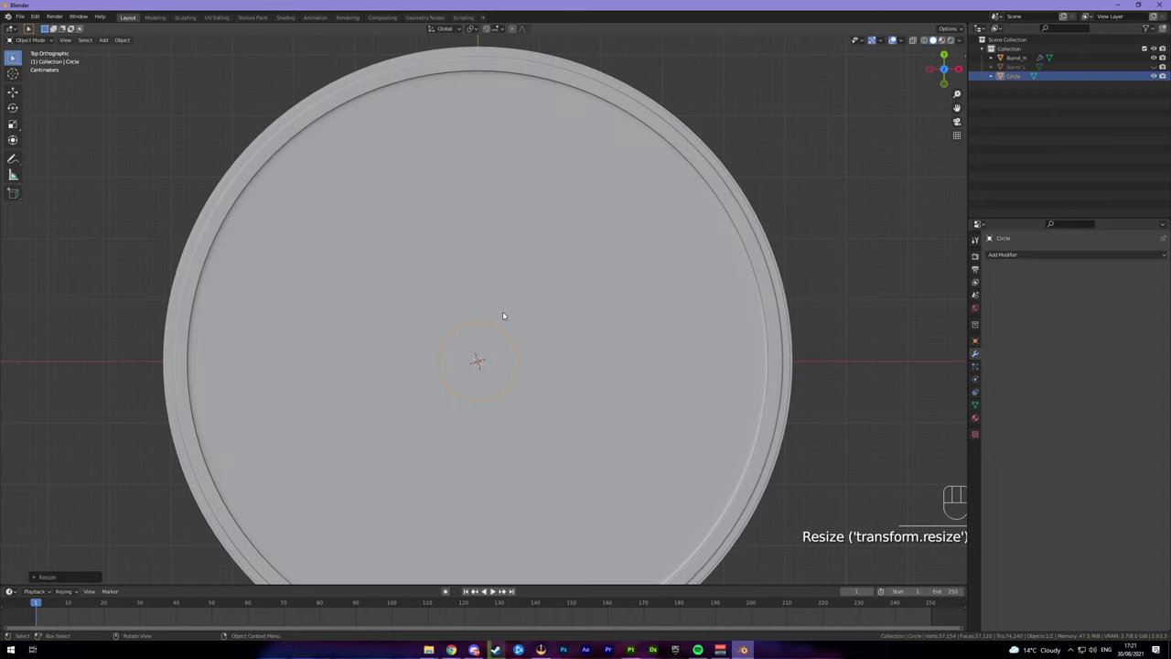
pyautogui.press('g')
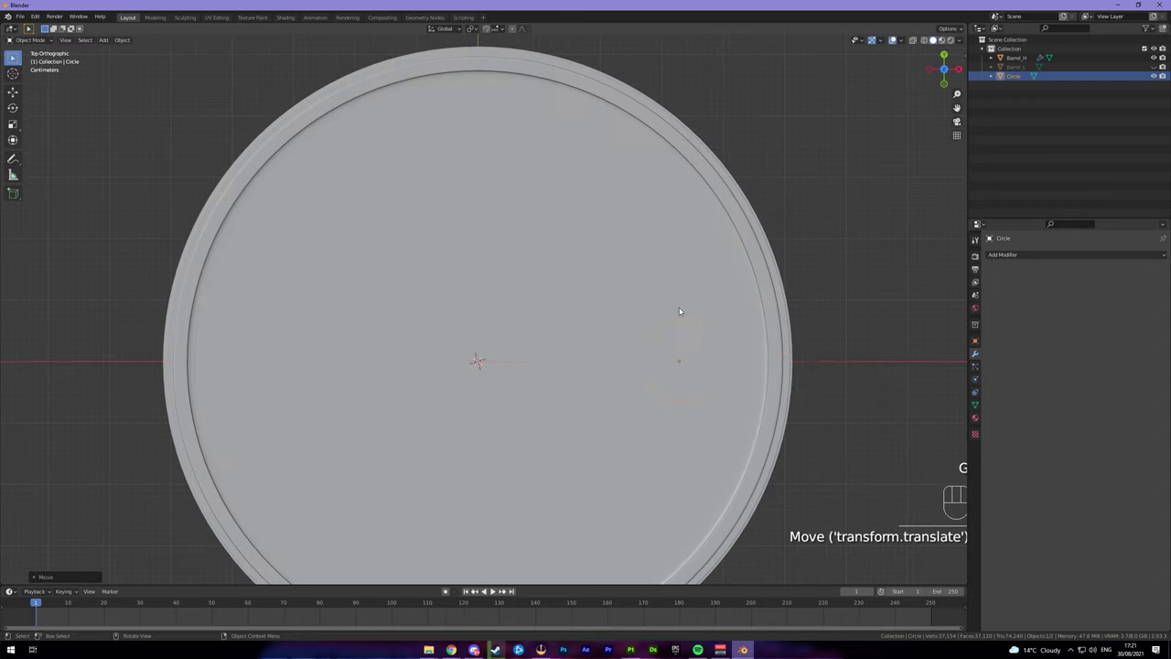
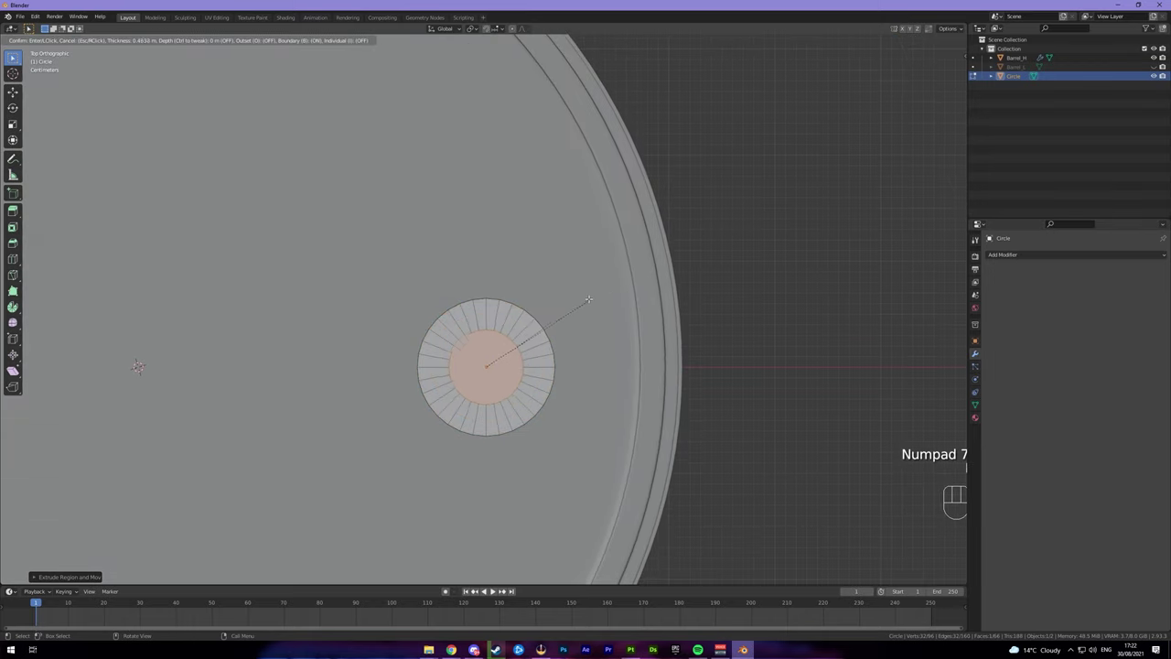
# Inset and extrude the circle into a small raised cap sitting on the lid
pyautogui.press('g')
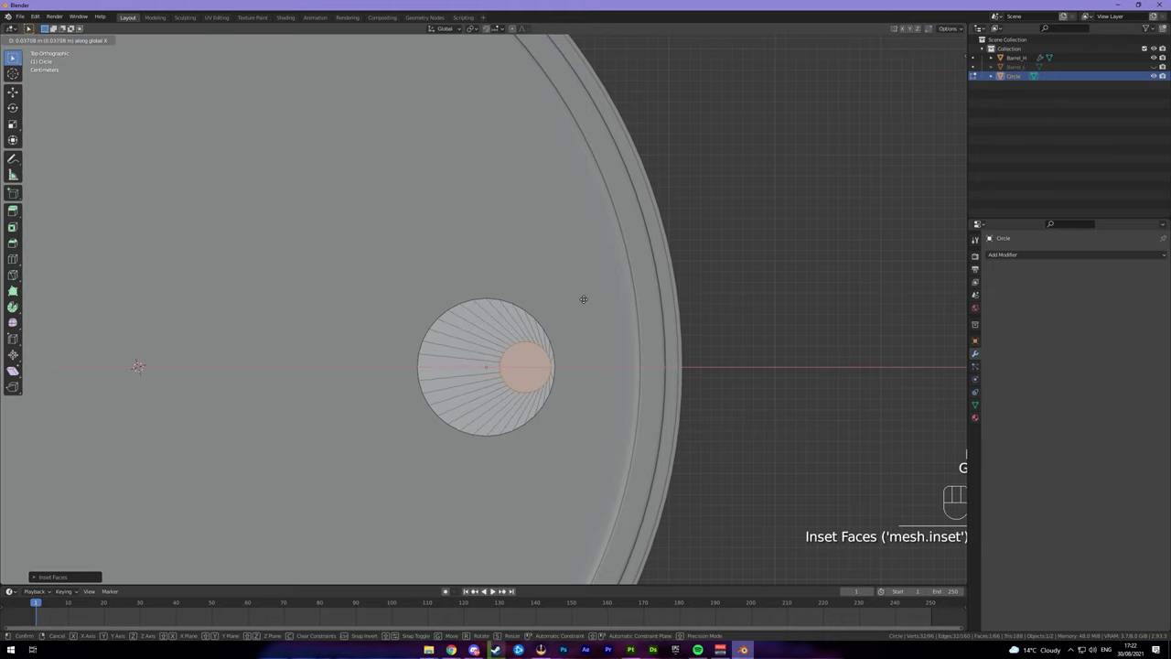
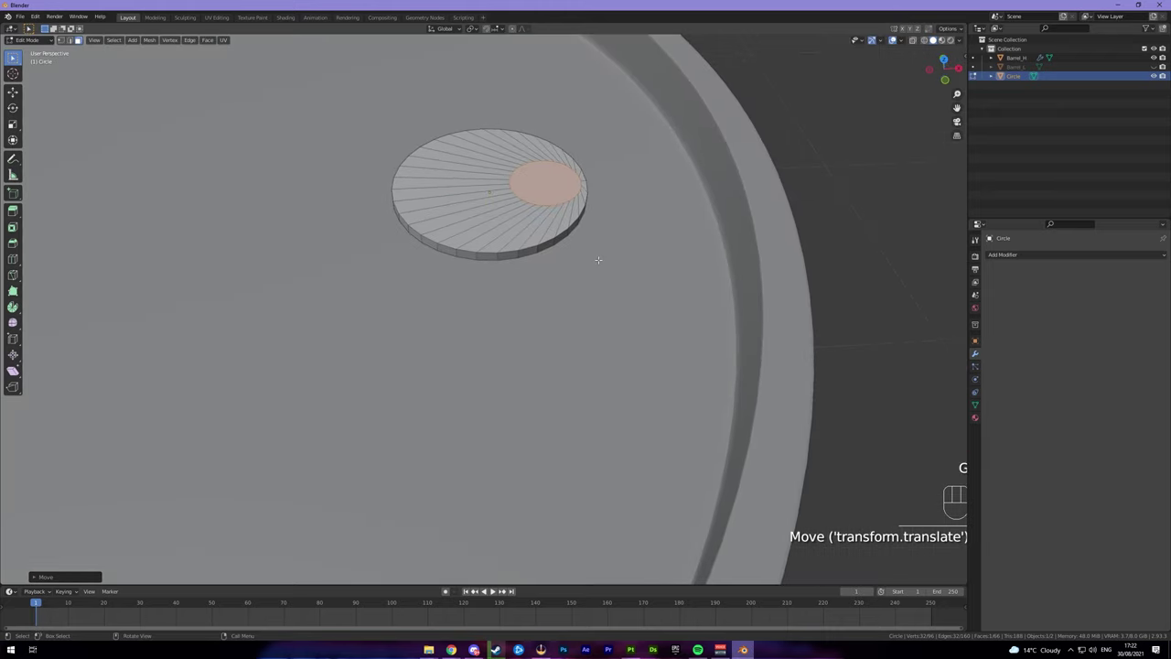
pyautogui.press('e')
pyautogui.press('Tab')
pyautogui.moveTo(602, 275); pyautogui.dragTo(587, 316)
pyautogui.moveTo(573, 327); pyautogui.dragTo(584, 279)
pyautogui.moveTo(585, 273); pyautogui.dragTo(589, 207)
pyautogui.middleClick(582, 227)
pyautogui.click(708, 264)
pyautogui.moveTo(690, 263); pyautogui.dragTo(671, 265)
pyautogui.moveTo(635, 290); pyautogui.dragTo(655, 266)
pyautogui.moveTo(658, 287); pyautogui.dragTo(651, 259)
pyautogui.moveTo(578, 351); pyautogui.dragTo(628, 345)
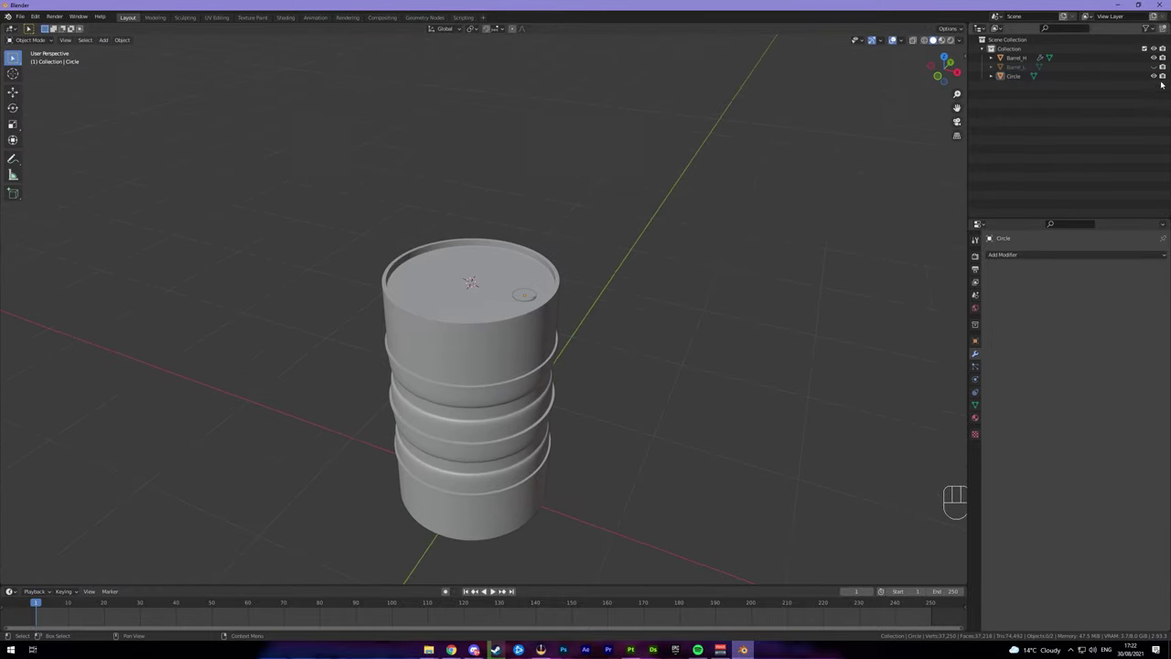
# Isolate Barrel_L in the outliner and apply its transforms
pyautogui.click(1158, 78)
pyautogui.moveTo(1159, 58); pyautogui.dragTo(1076, 67)
pyautogui.click(1159, 68)
pyautogui.moveTo(679, 311); pyautogui.dragTo(649, 290)
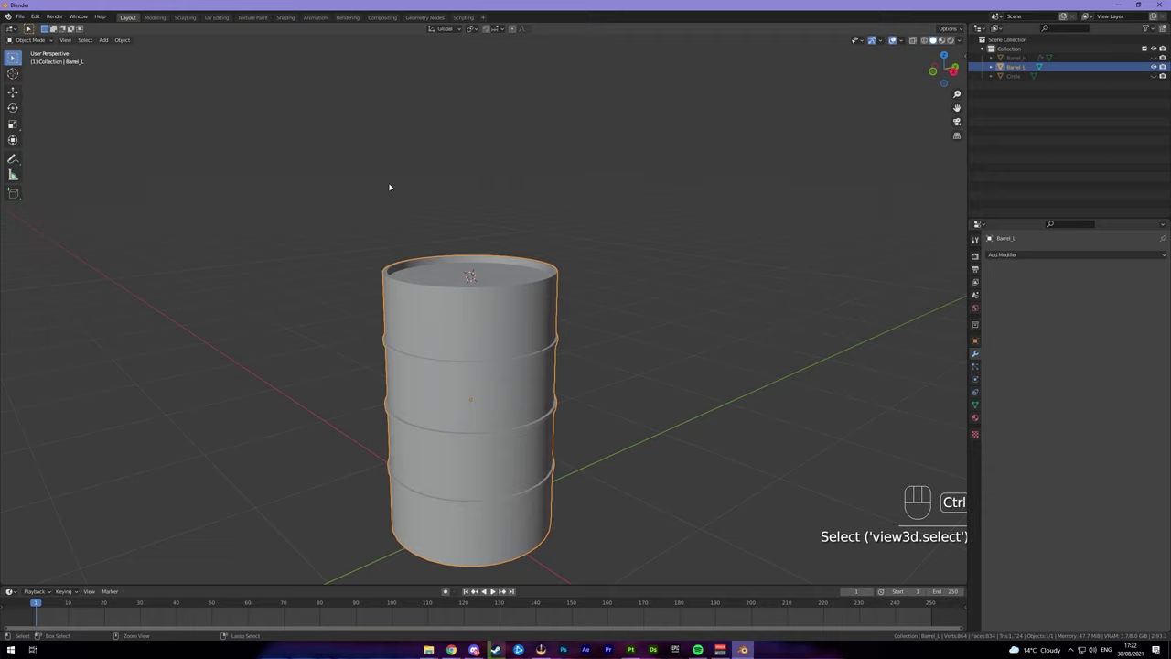
pyautogui.press('ctrl+a')
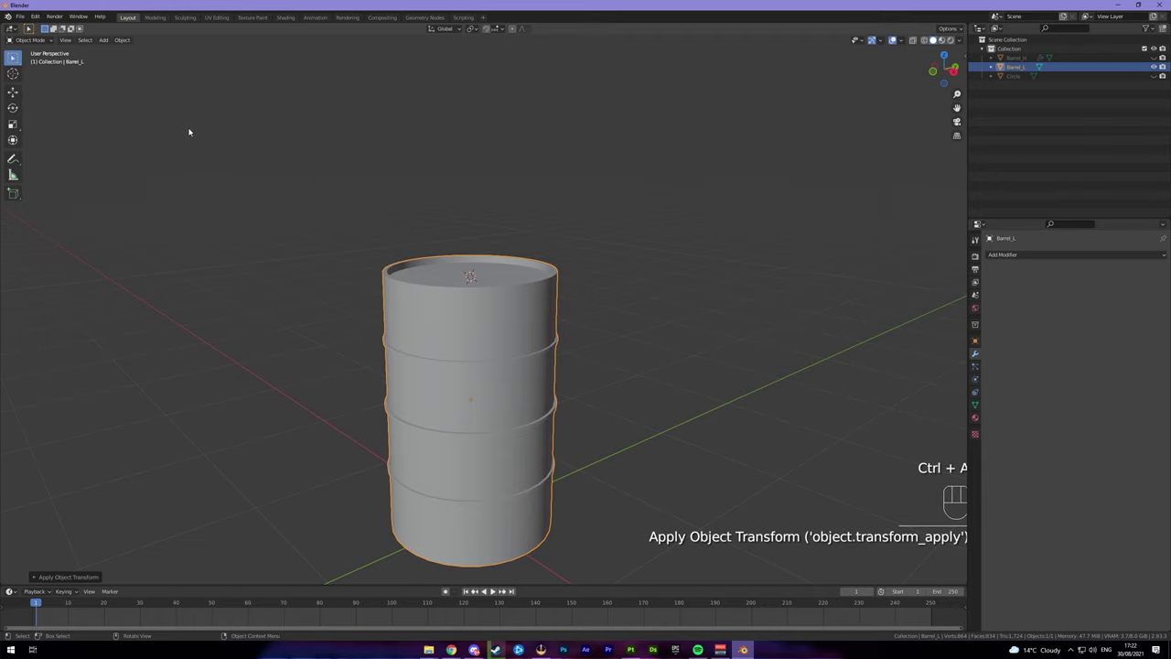
# Export the selected Barrel_L as the FBX file Barrel_L.fbx
pyautogui.moveTo(27, 17); pyautogui.dragTo(147, 230)
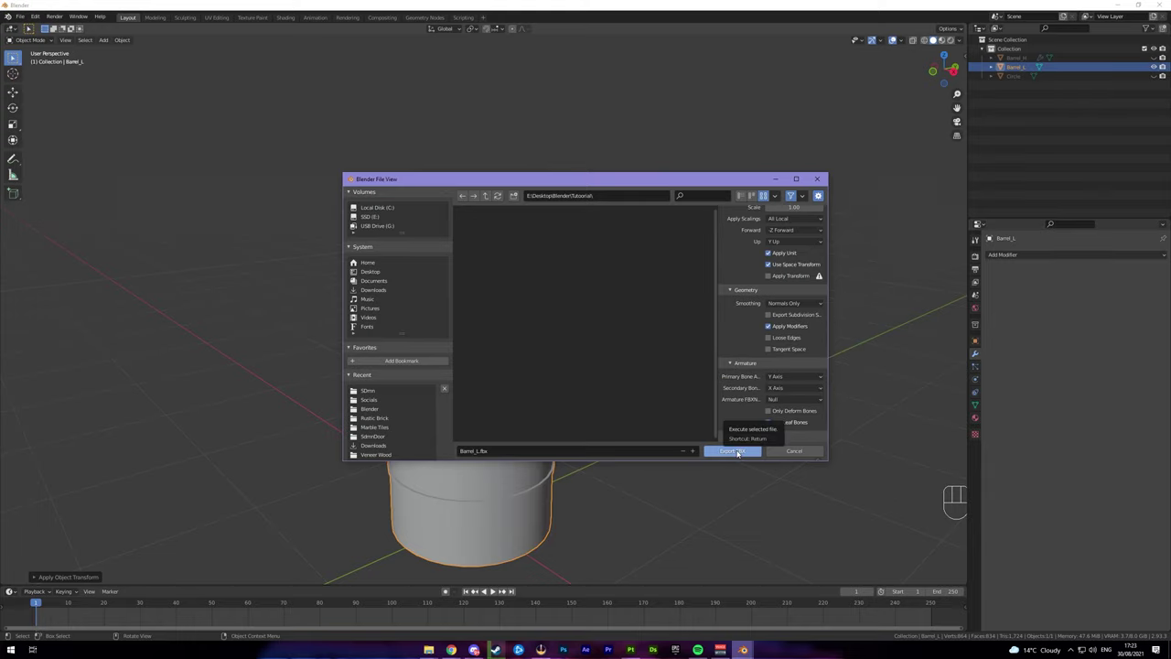
pyautogui.moveTo(641, 319); pyautogui.dragTo(657, 333)
pyautogui.click(1157, 70)
# Unhide Barrel_H and select it together with its Circle lid cap
pyautogui.click(1157, 58)
pyautogui.click(1158, 78)
pyautogui.moveTo(798, 267); pyautogui.dragTo(824, 270)
pyautogui.click(534, 406)
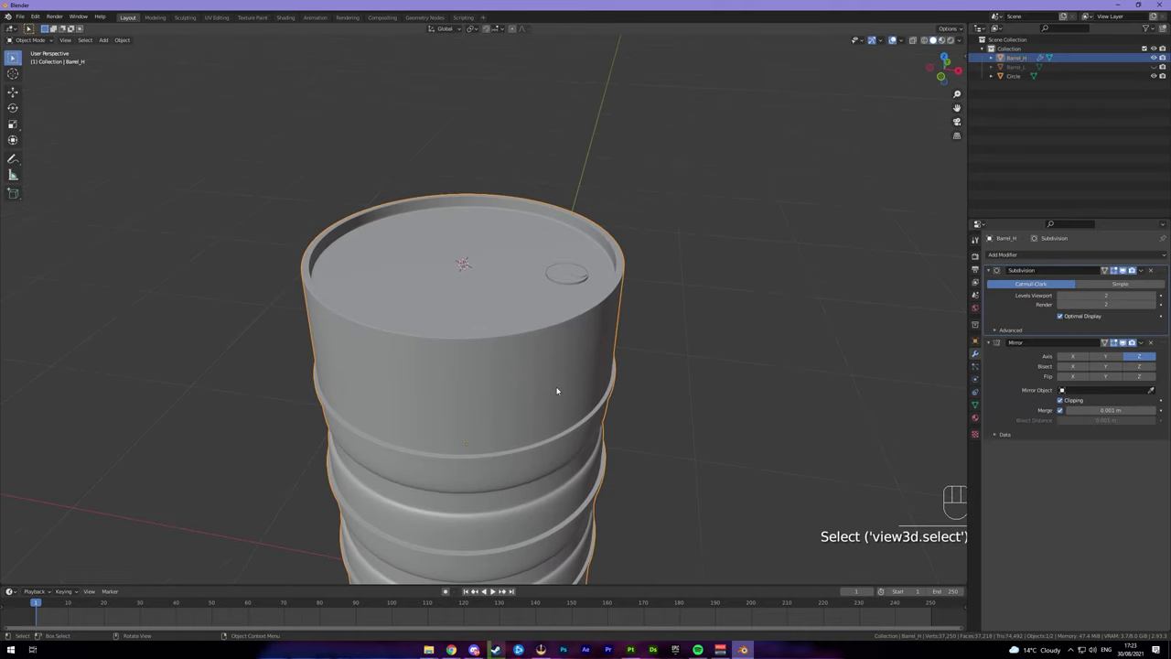
# Export the selected meshes as Barrel_H.fbx with modifiers applied
pyautogui.middleClick(675, 311)
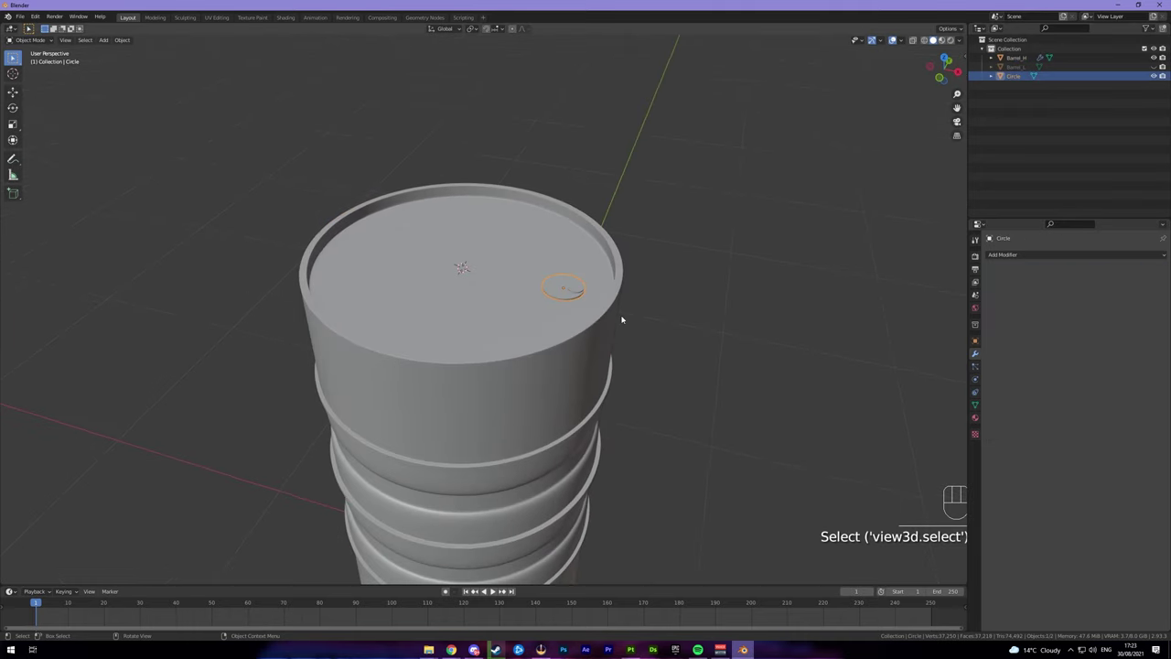
pyautogui.moveTo(638, 371); pyautogui.dragTo(637, 330)
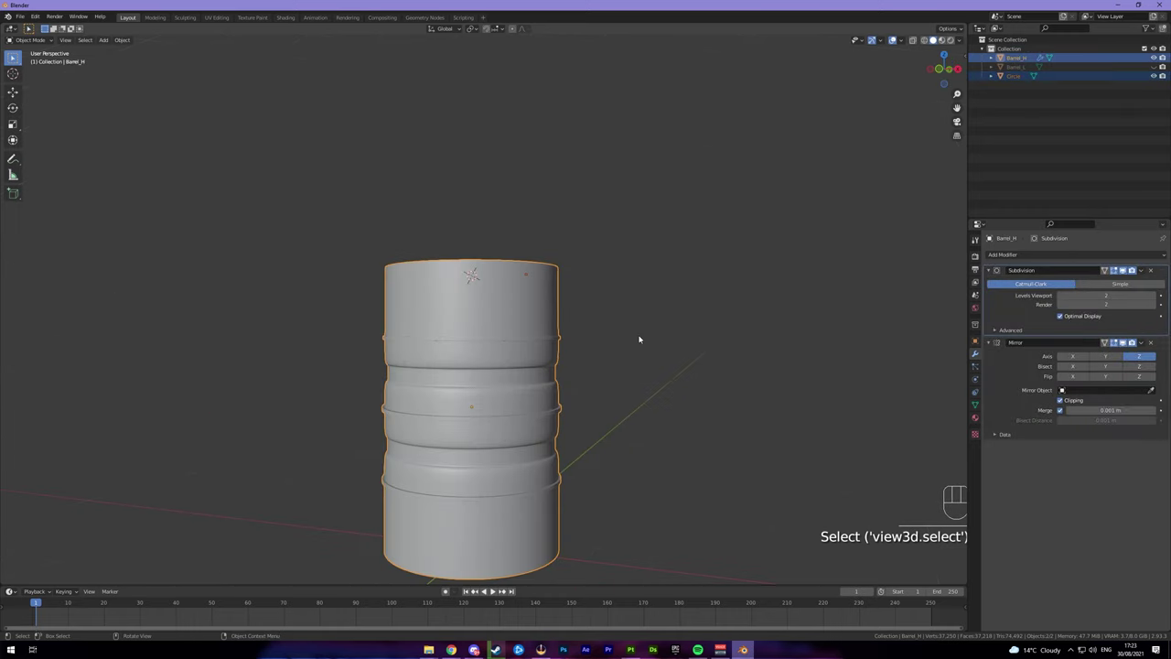
pyautogui.moveTo(23, 20); pyautogui.dragTo(252, 258)
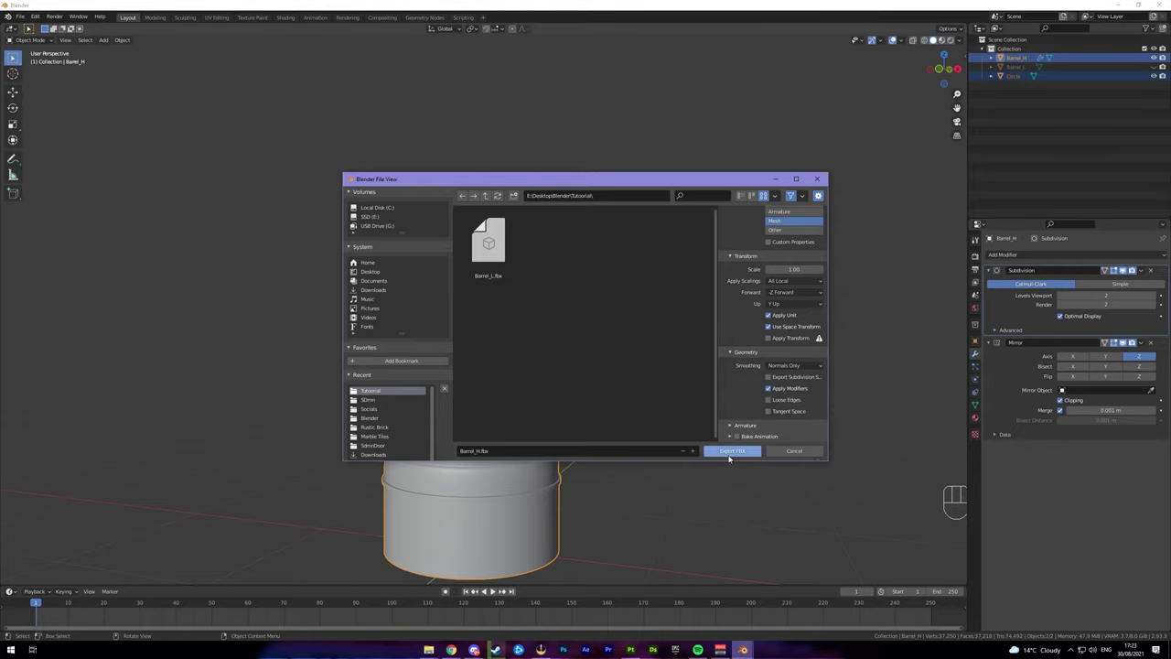
pyautogui.moveTo(660, 399); pyautogui.dragTo(646, 413)
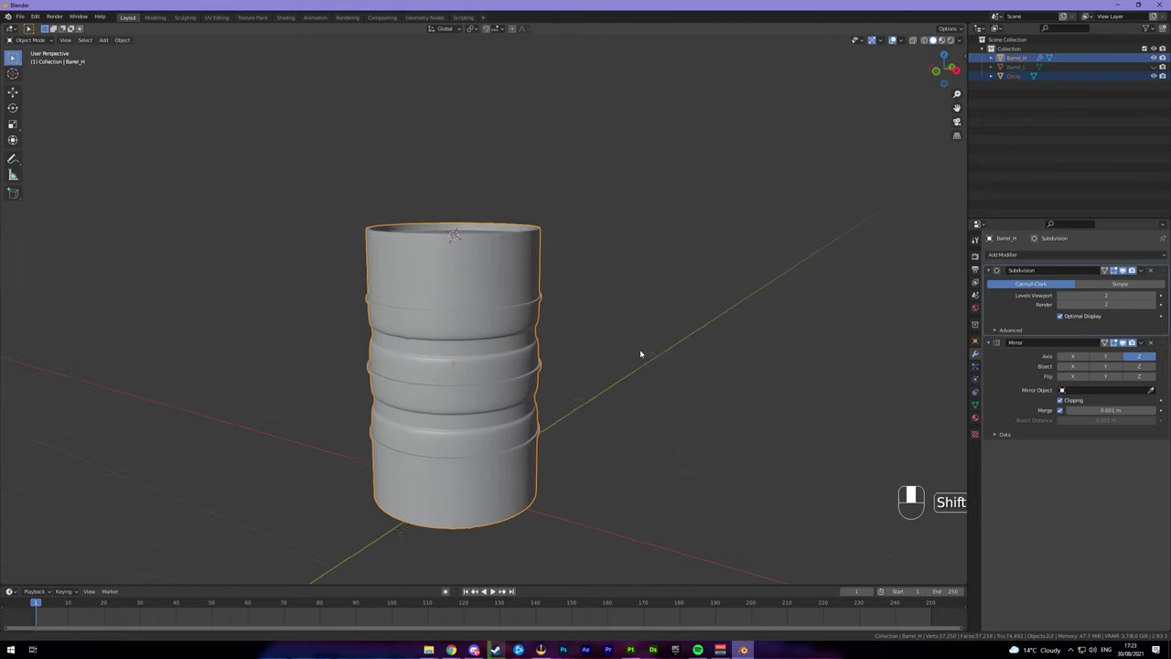
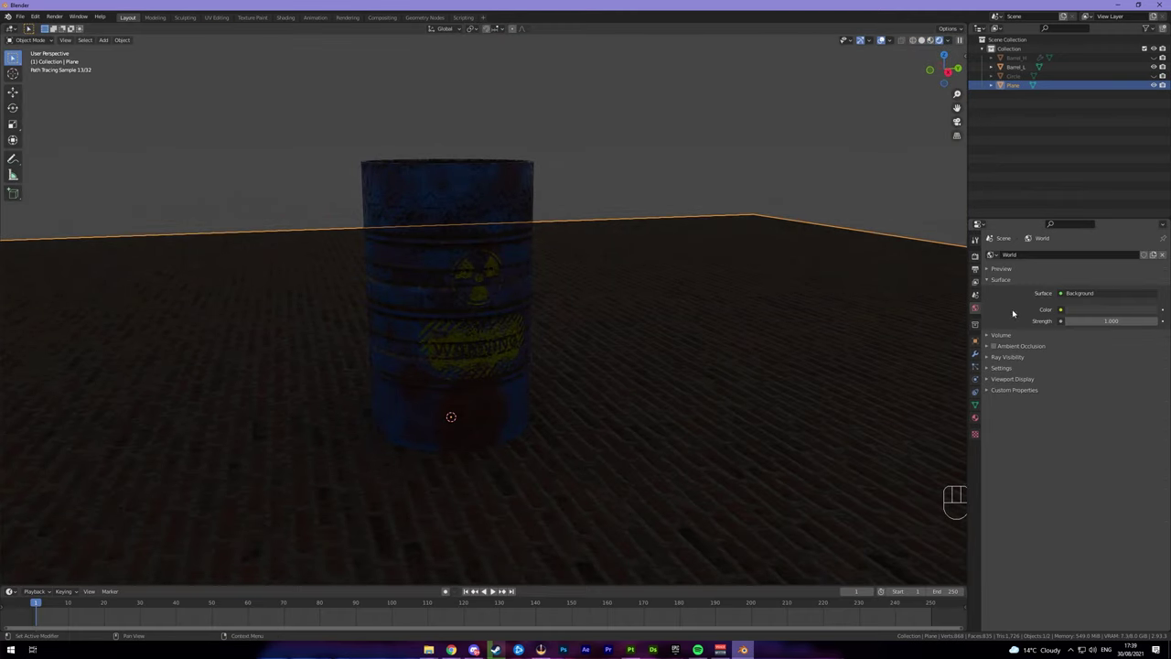
# Feed the World colour from a Sky Texture and switch its model to Hosek/Wilkie
pyautogui.moveTo(1062, 292); pyautogui.dragTo(1021, 295)
pyautogui.moveTo(1065, 312); pyautogui.dragTo(907, 410)
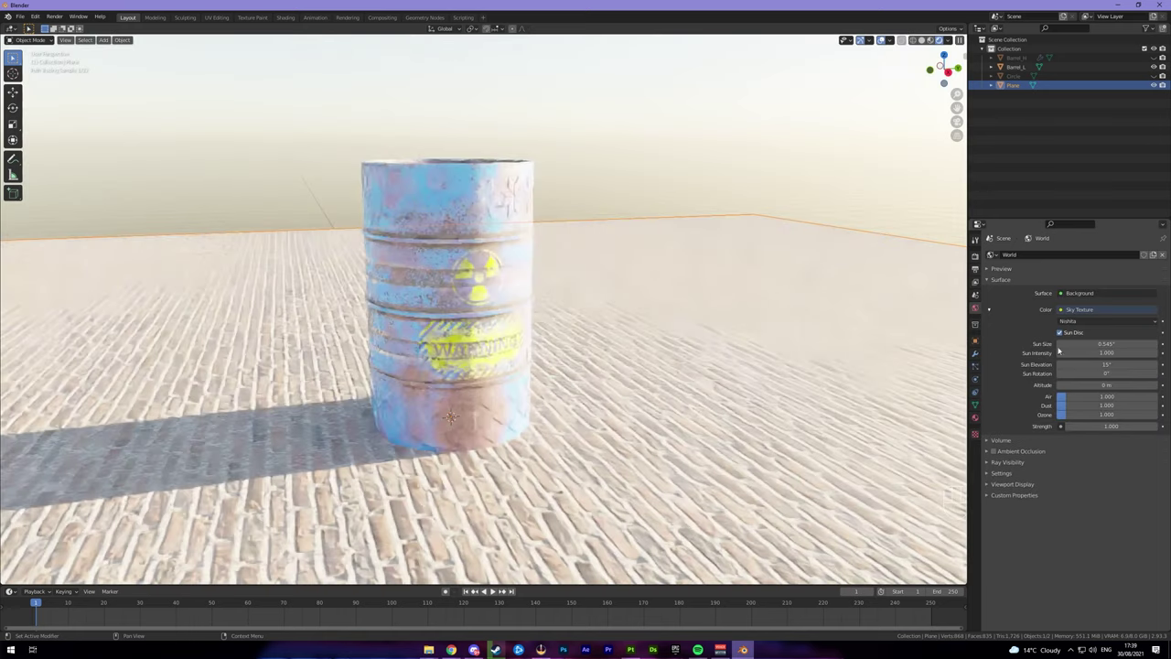
pyautogui.moveTo(1095, 321); pyautogui.dragTo(1102, 339)
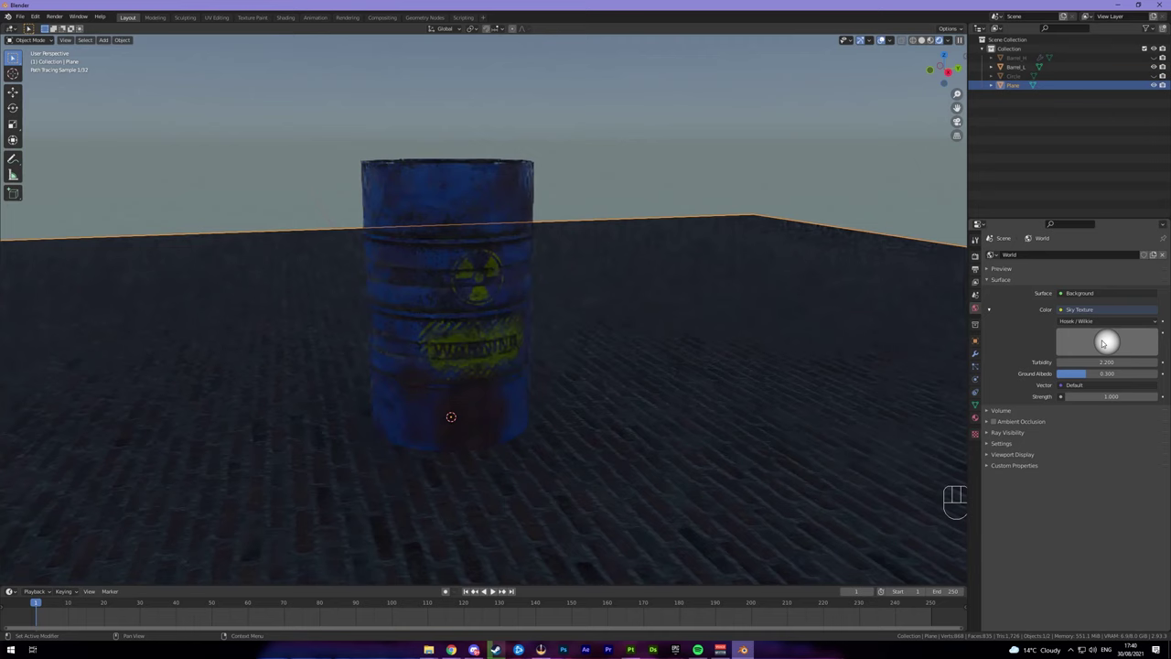